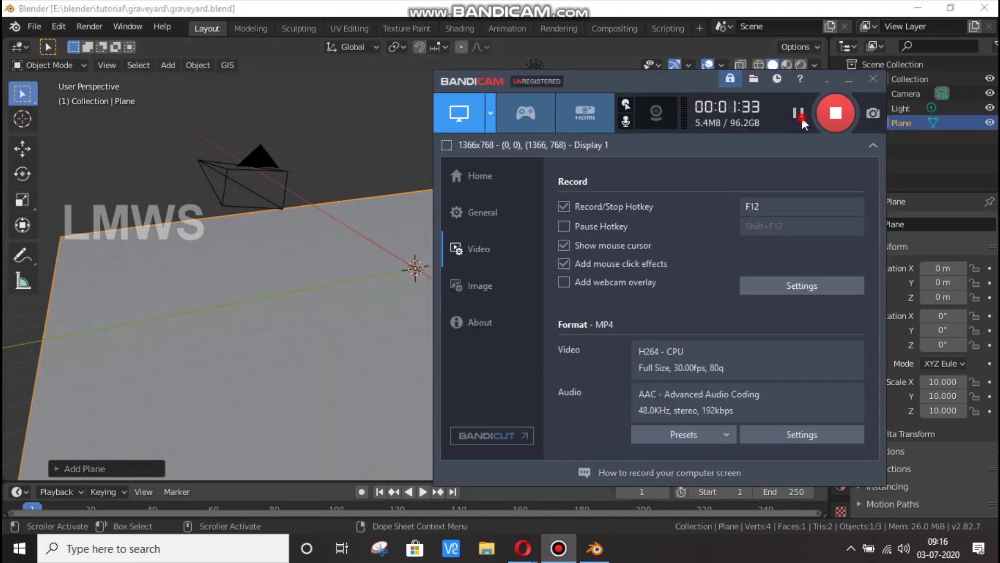
- Subdivide the plane's mesh into a dense grid of 65 cuts in Edit Mode
click(360, 291)
scroll(down, 3)
middle_click(395, 332)
scroll(up, 3)
click(429, 247)
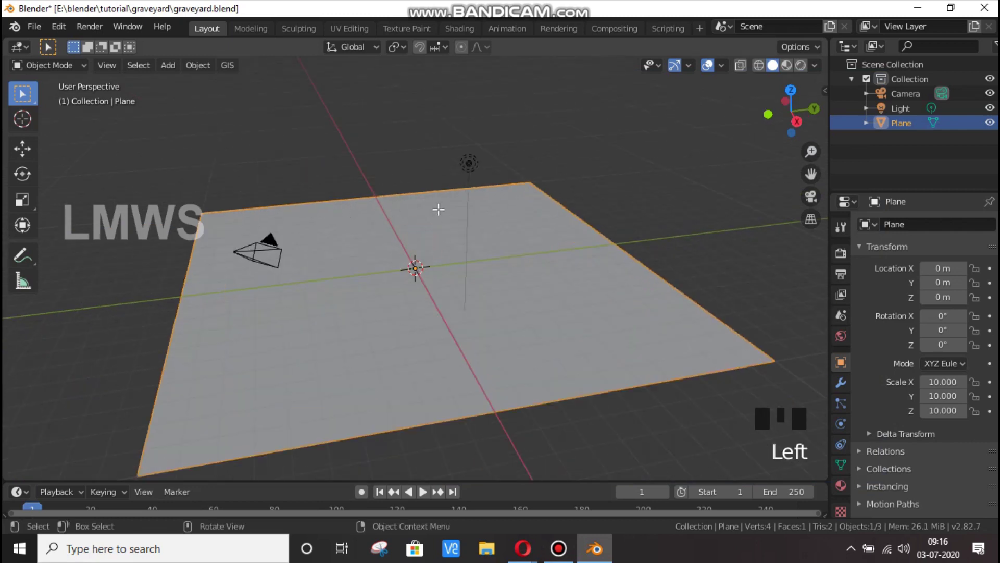
key(Tab)
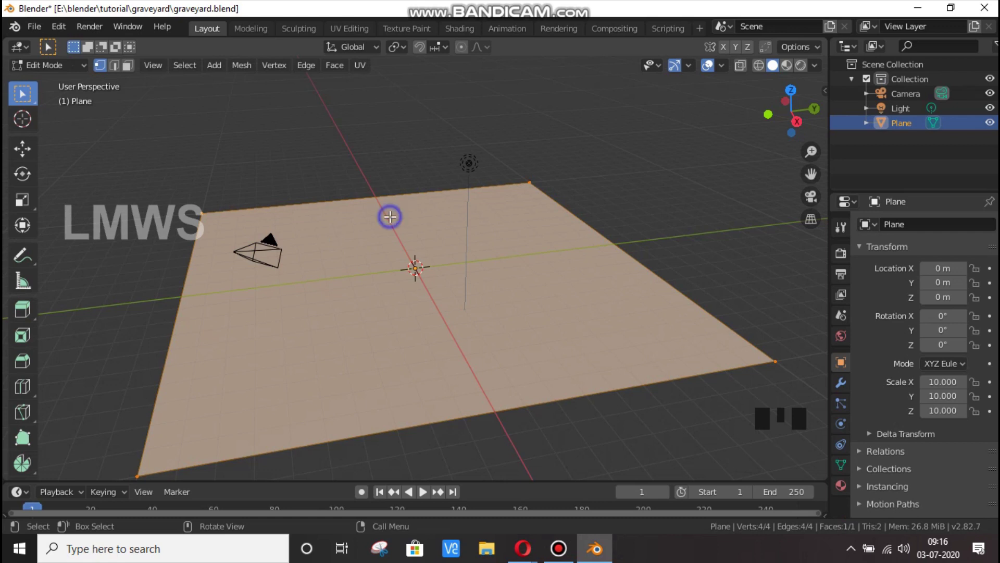
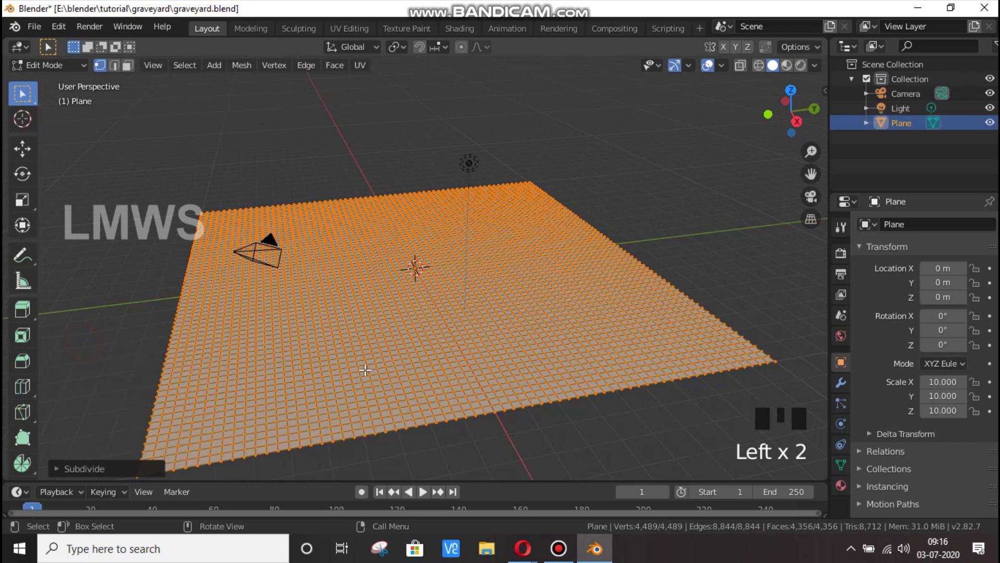
key(Tab)
- Add a Displace modifier to the subdivided plane
scroll(up, 3)
scroll(down, 3)
click(923, 231)
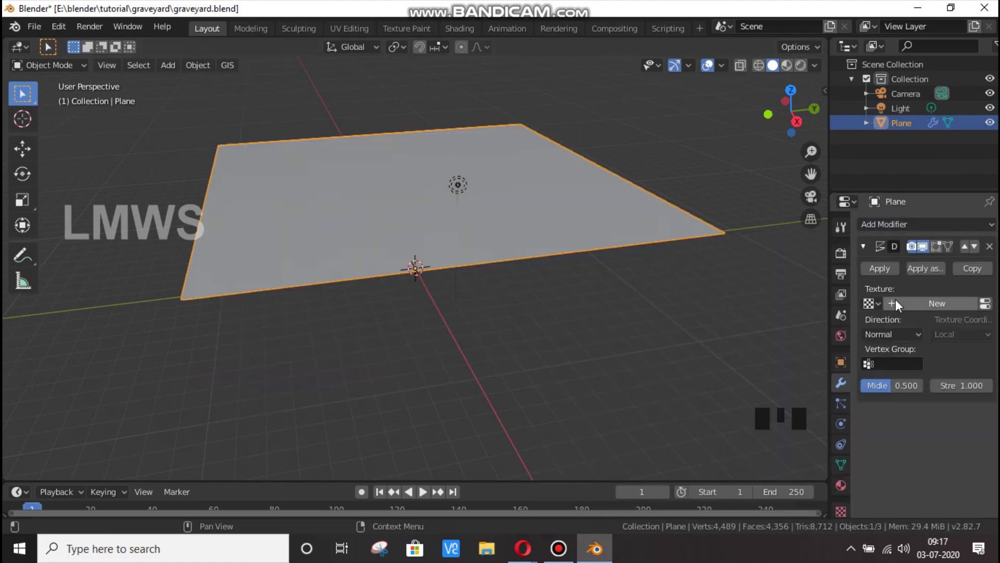
- Reposition the view of the plane while the Displace texture is set up
drag(939, 307, 994, 325)
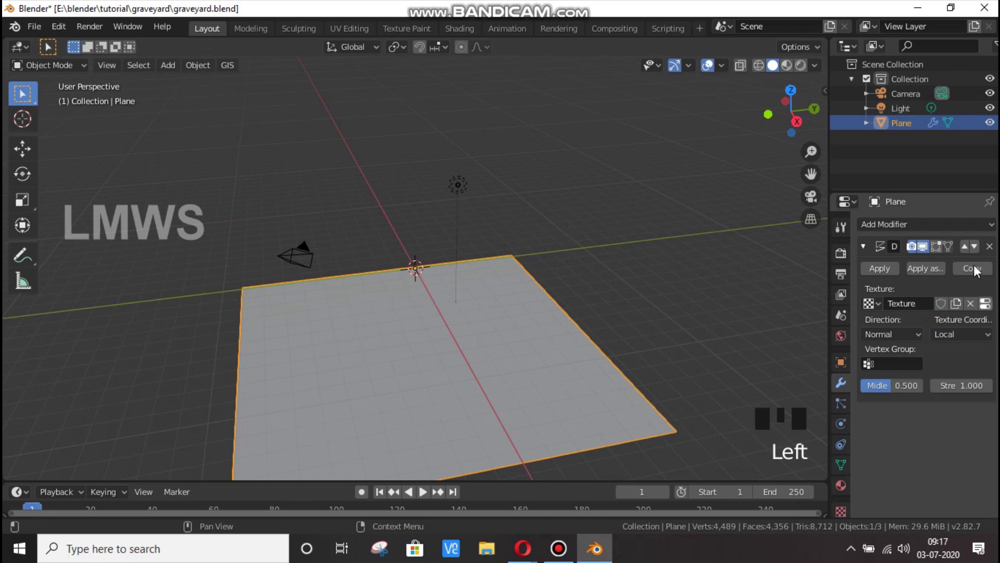
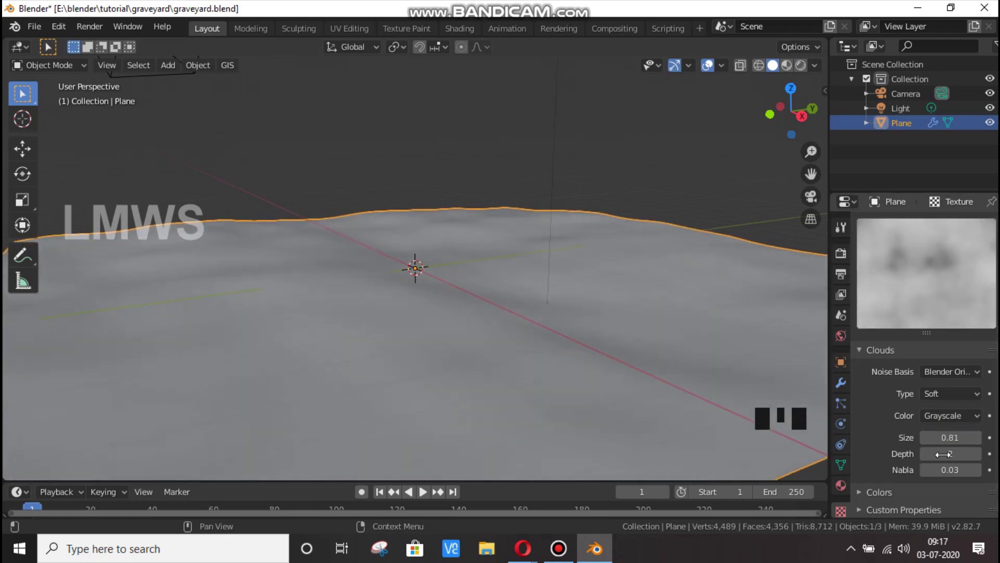
- Make the Clouds displacement pattern finer so the terrain rolls gently, and save the file
drag(956, 419, 957, 397)
drag(958, 397, 650, 395)
scroll(down, 3)
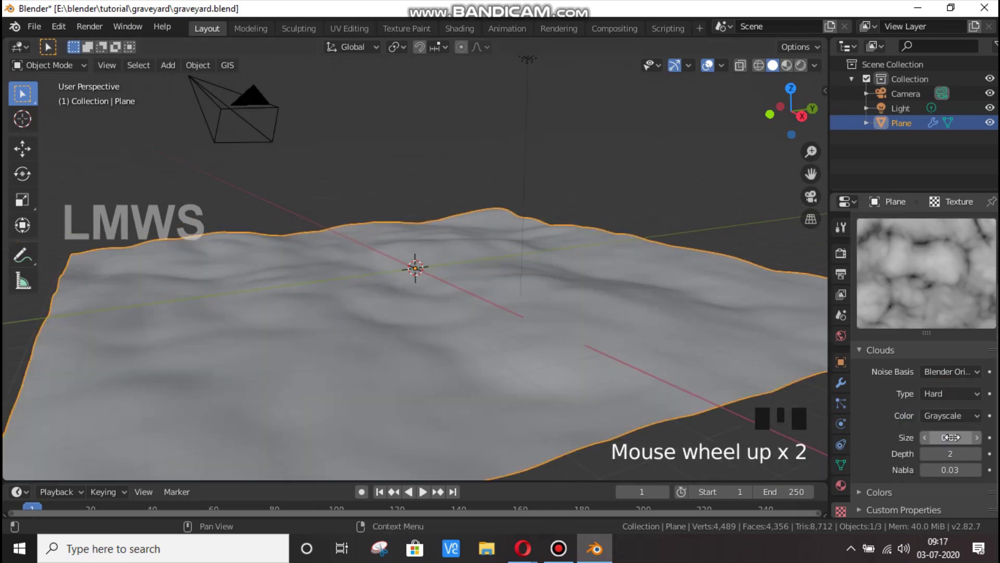
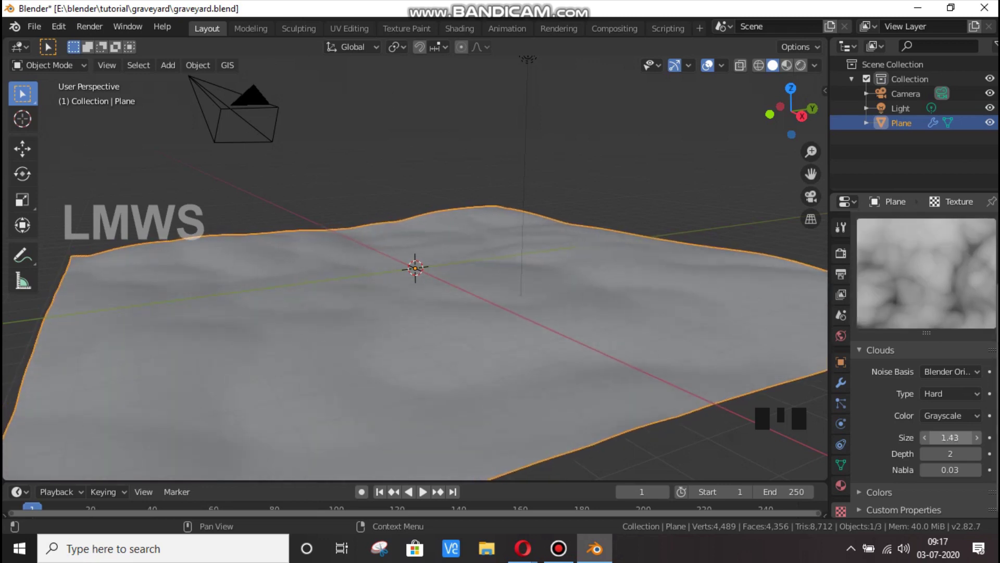
drag(392, 288, 461, 352)
scroll(down, 3)
scroll(down, 3)
key(ctrl+s)
- Add a fresh Cube via Shift+A into the kallukal collection and deselect the terrain
scroll(down, 3)
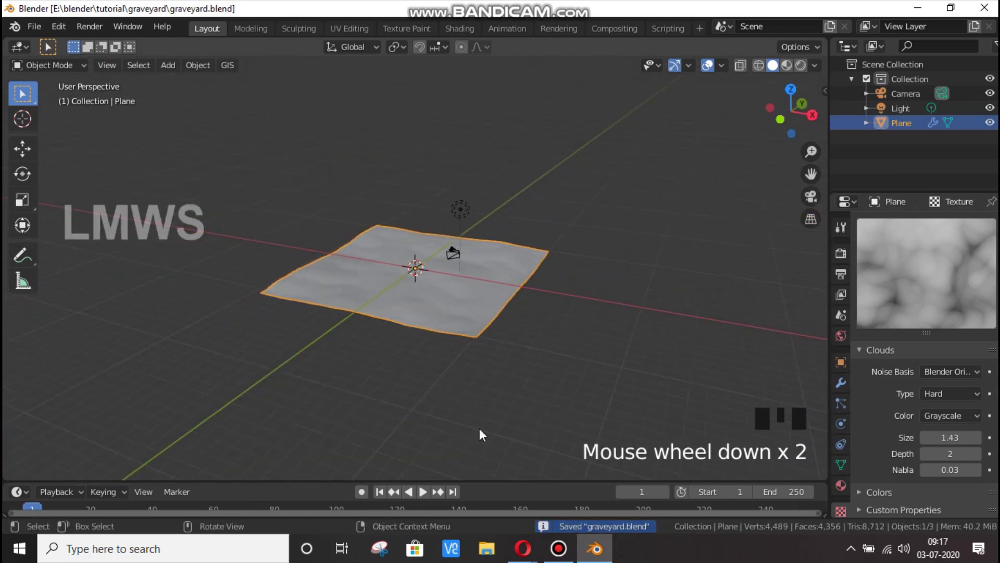
scroll(up, 3)
scroll(up, 3)
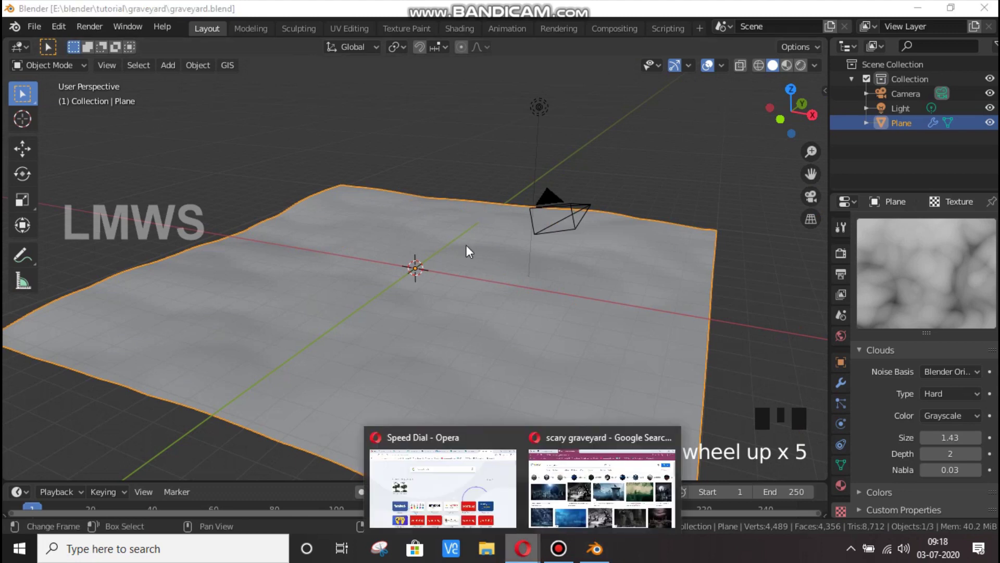
click(452, 282)
scroll(up, 3)
key(shift+a)
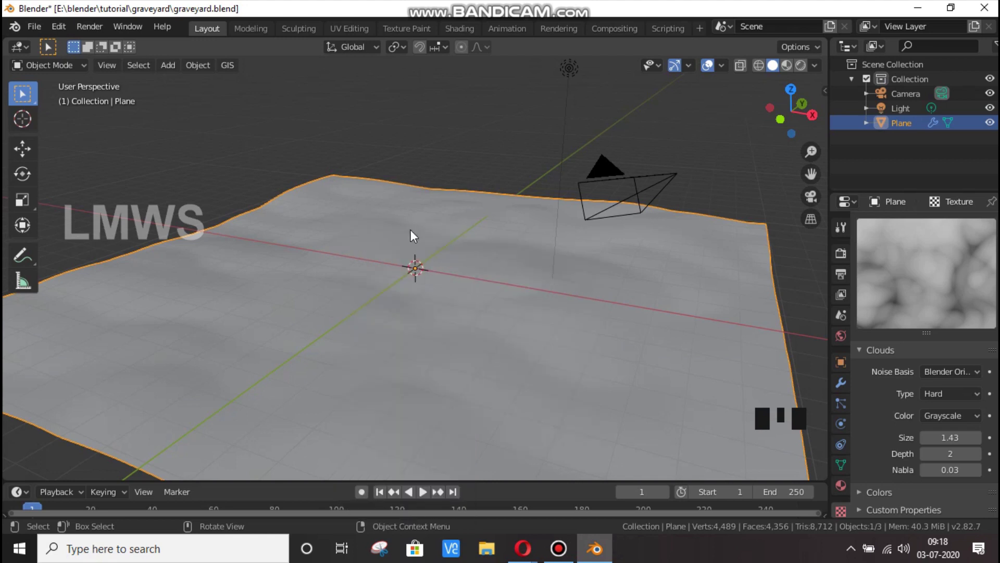
scroll(down, 3)
scroll(up, 3)
key(alt+a)
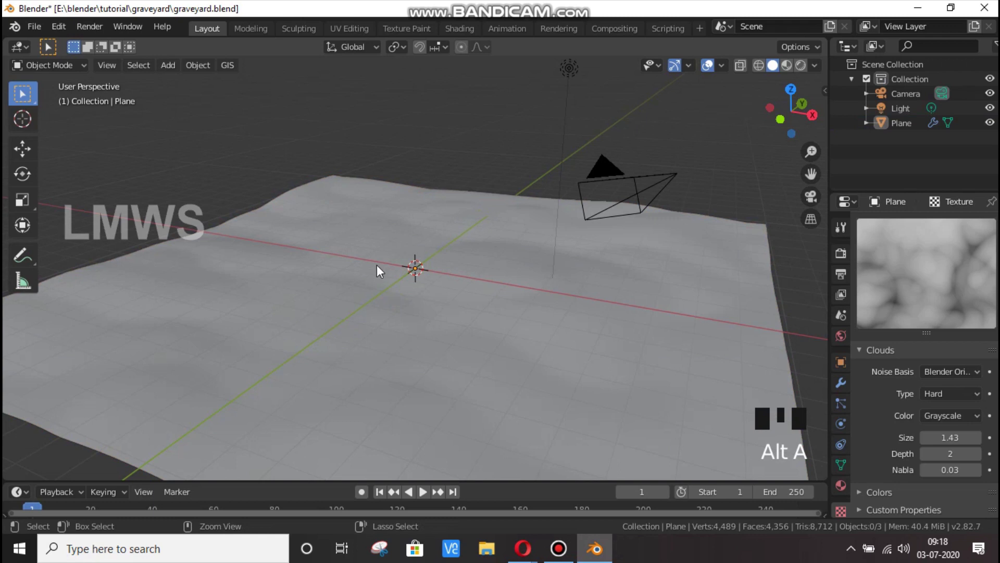
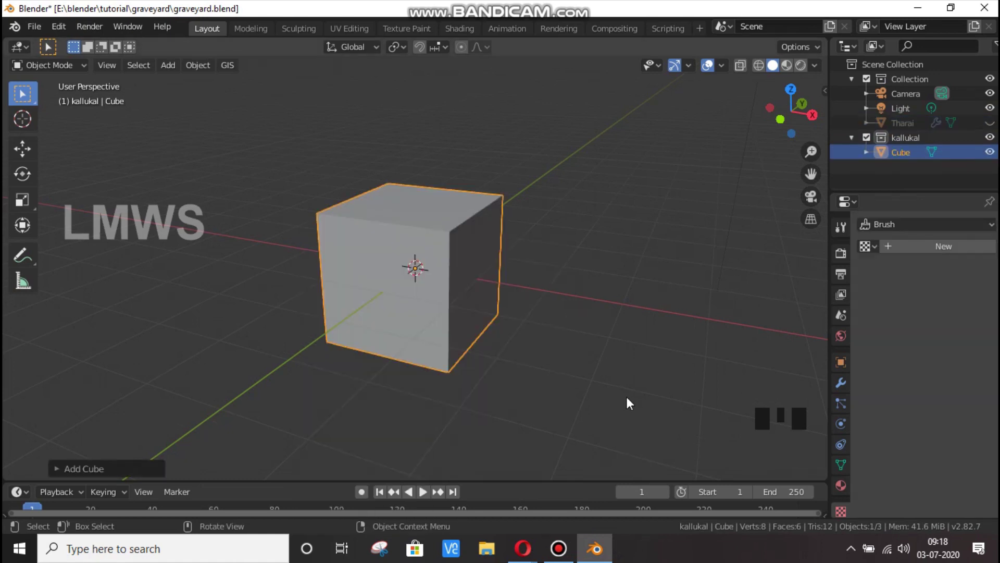
- In front view, scale the cube into a tall narrow column and extrude it further downward
key(s)
key(KP_1)
scroll(up, 3)
key(s)
key(Tab)
scroll(up, 3)
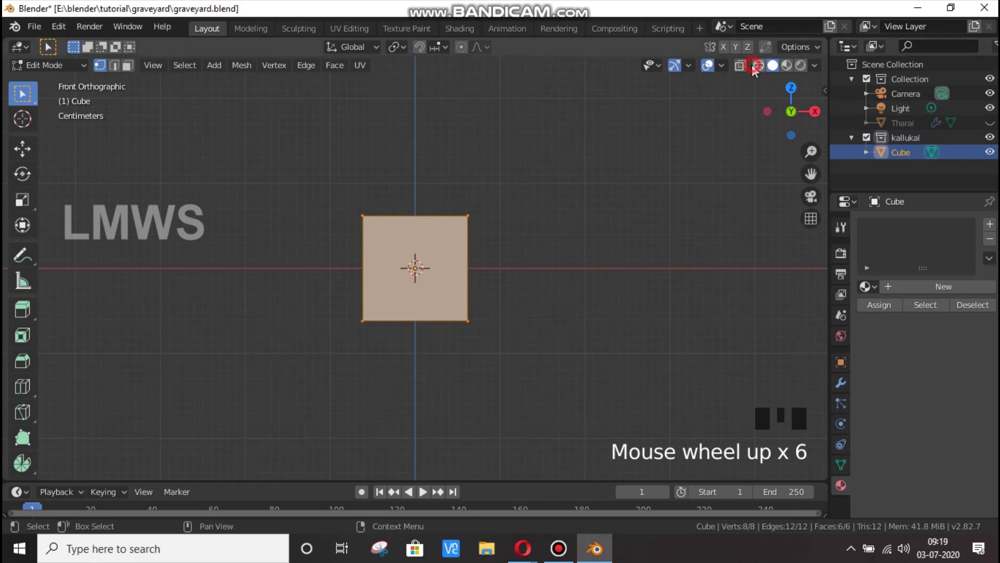
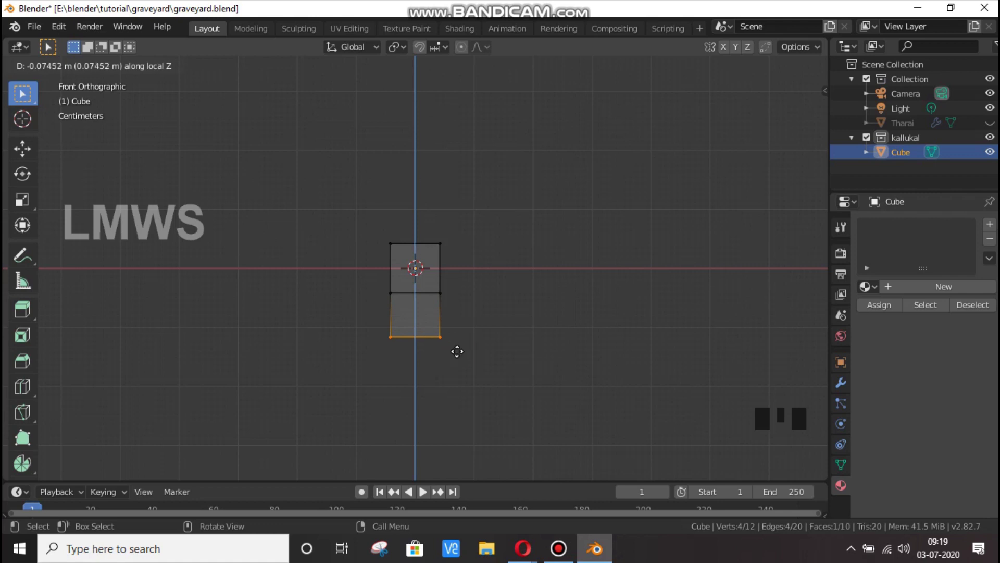
scroll(down, 3)
key(e)
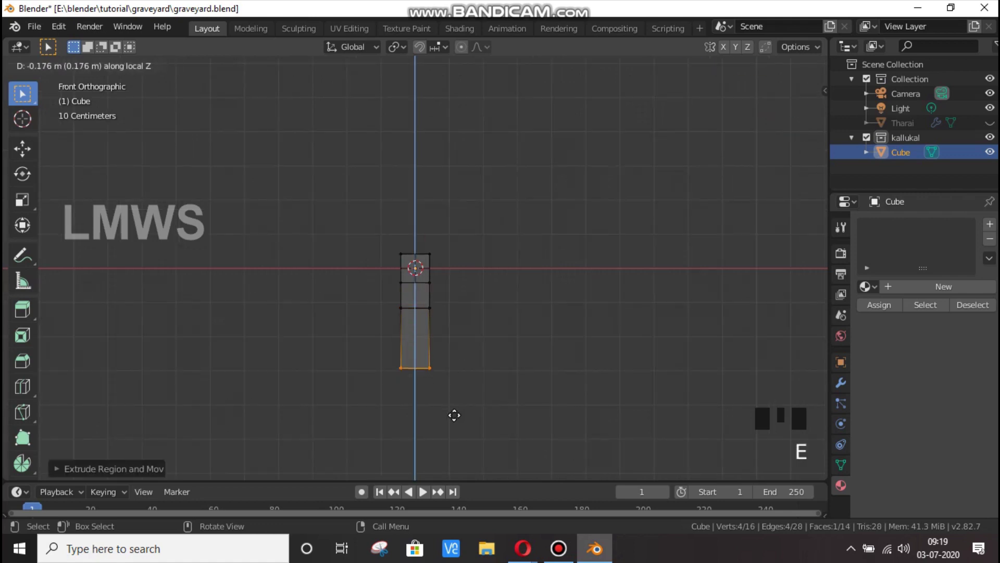
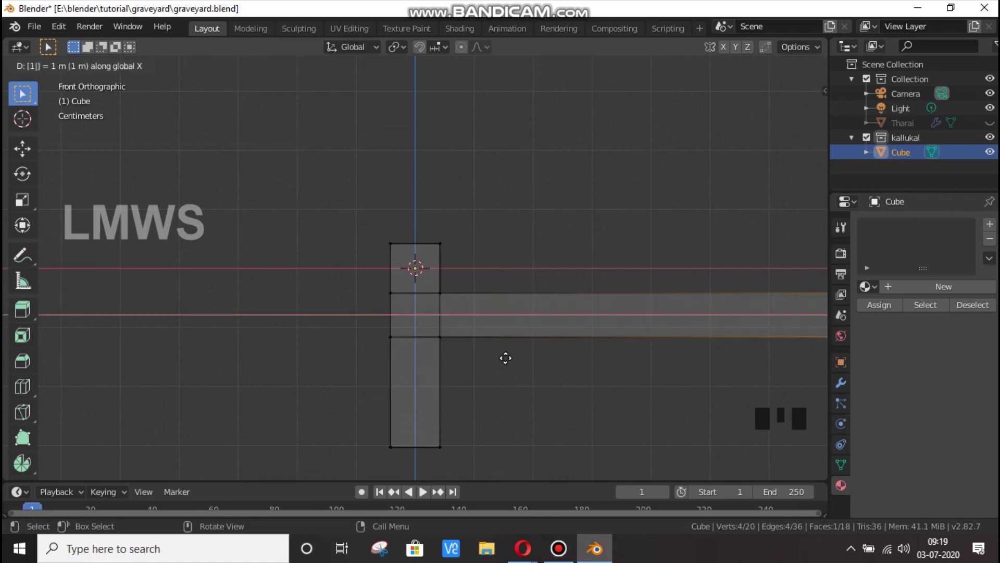
- Pull the right side edge outward into a horizontal arm, undoing overlong attempts
key(Escape)
key(Escape)
key(g)
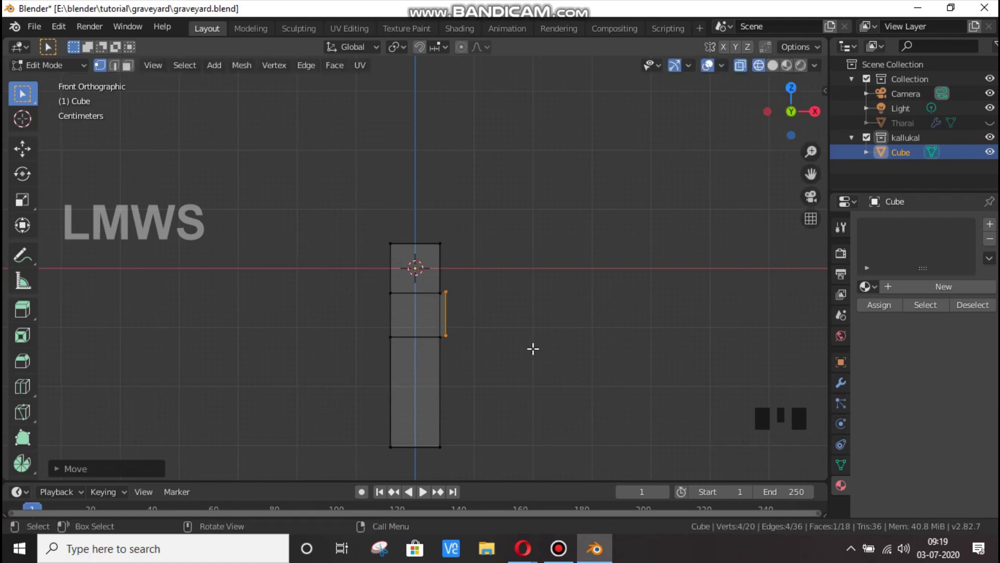
key(ctrl+z)
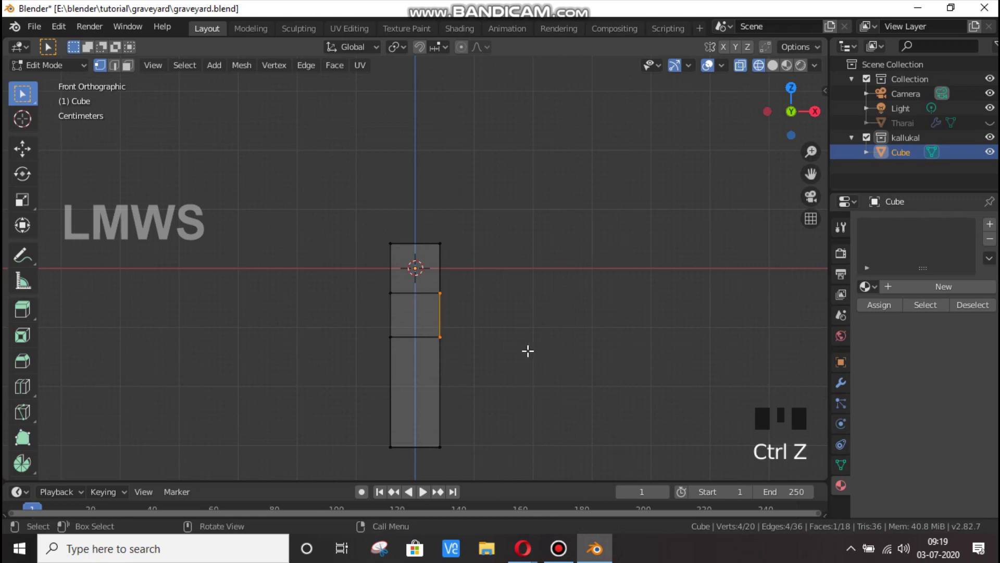
key(g)
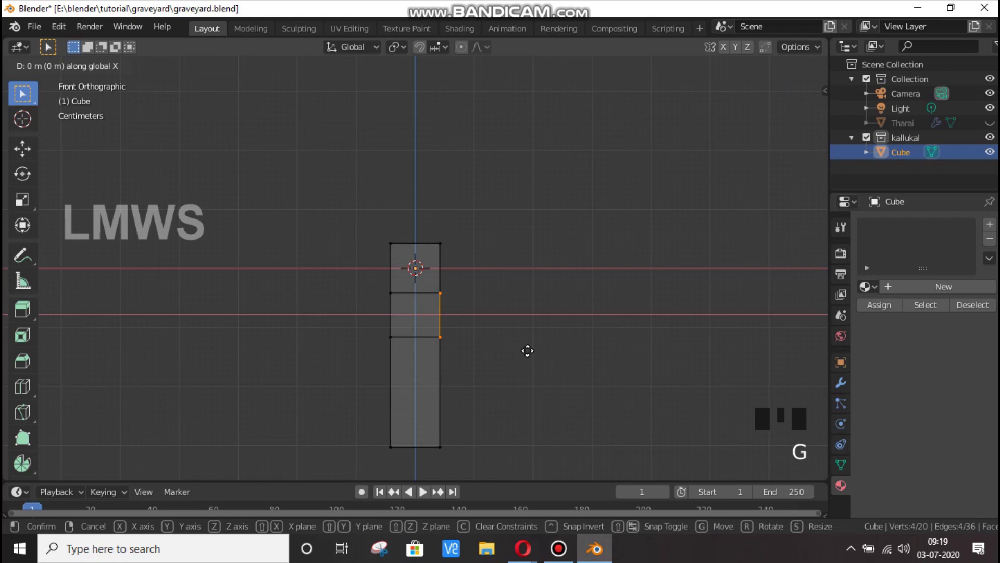
key(Escape)
key(ctrl+z)
key(g)
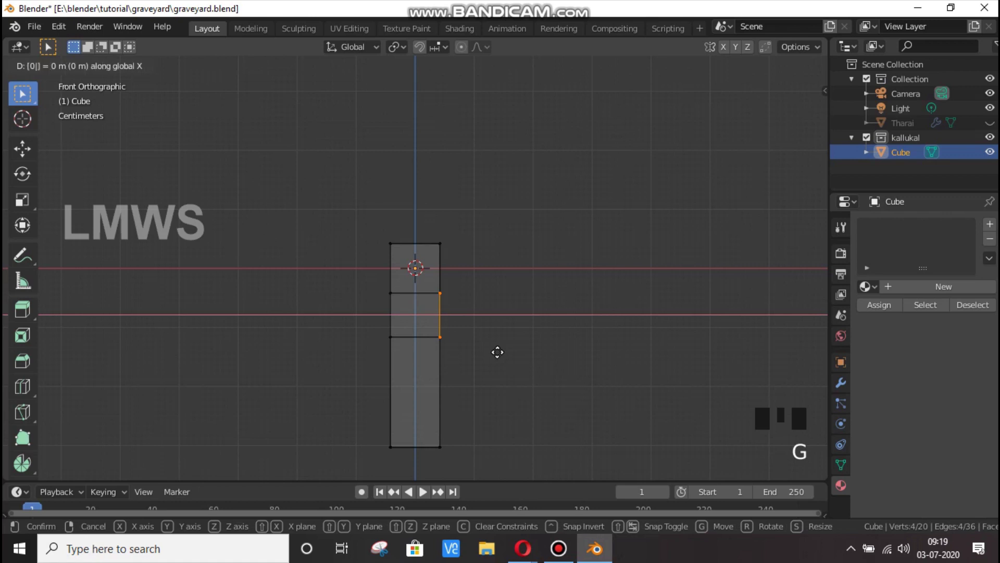
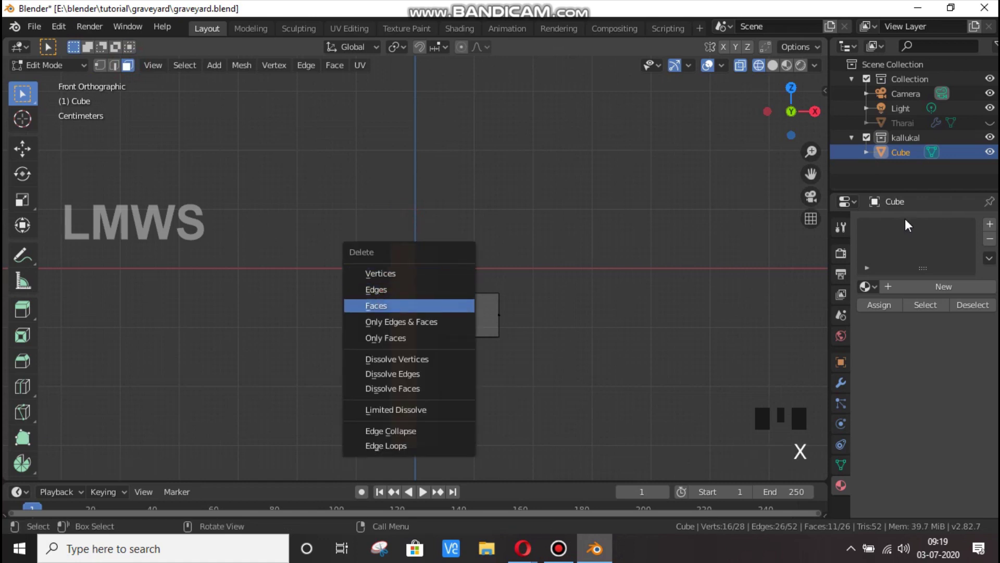
- Delete the left half, mirror the cross, and slim its depth along Y into a thin slab
click(731, 325)
click(590, 542)
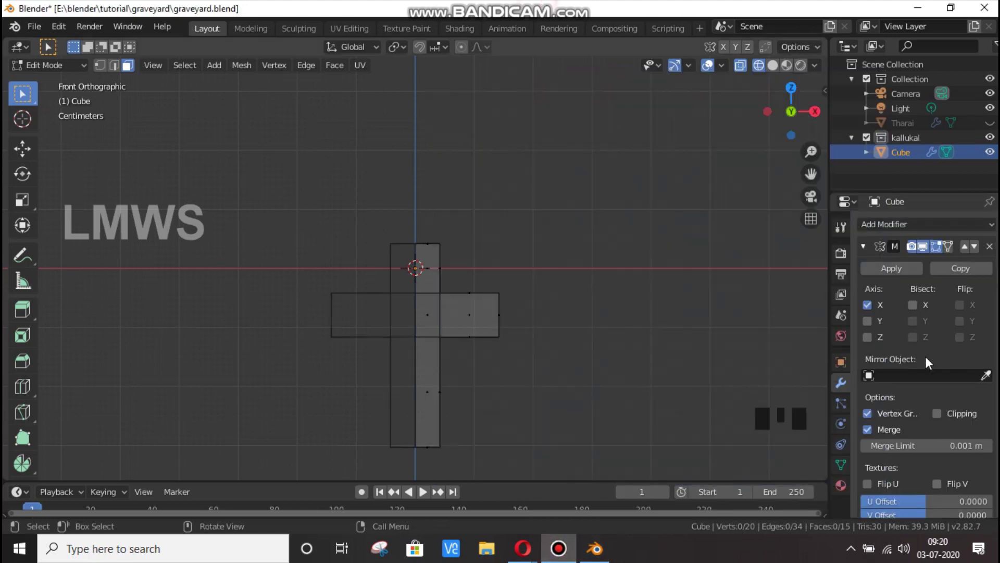
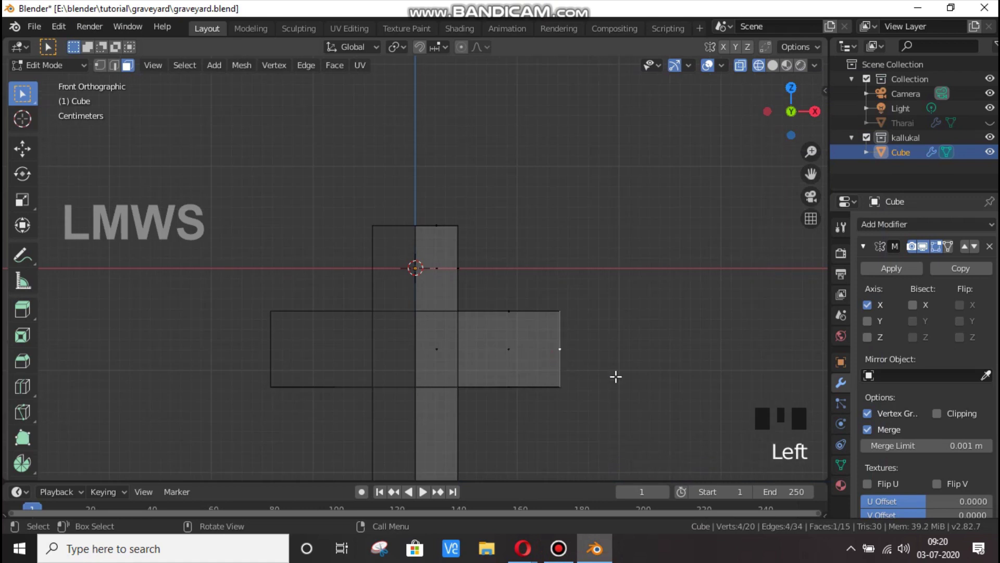
key(g)
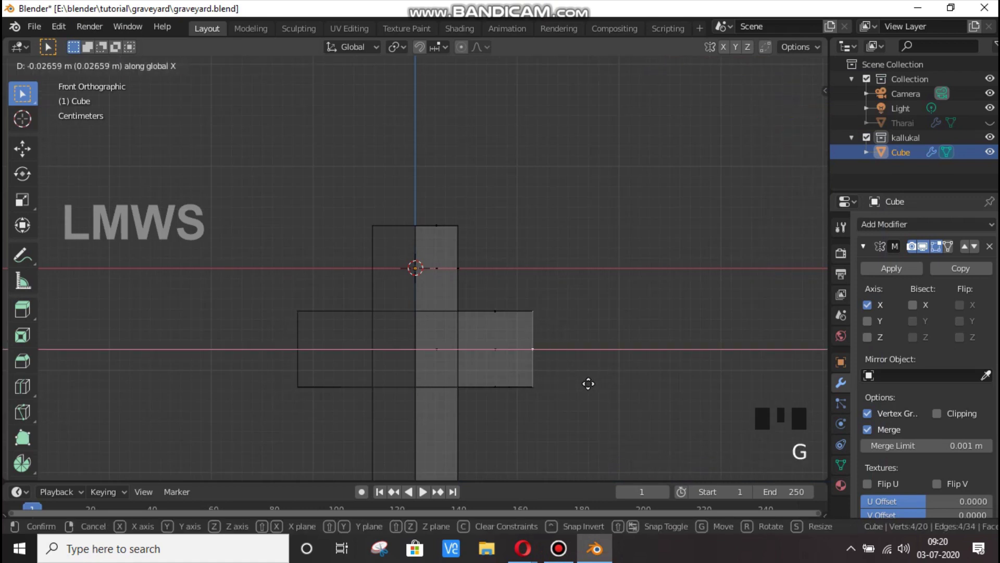
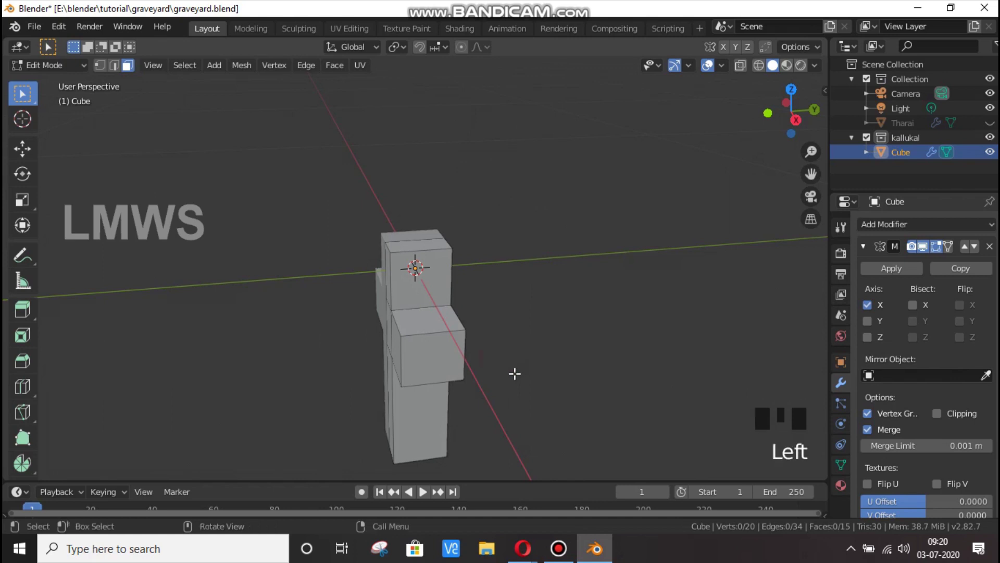
key(a)
key(s)
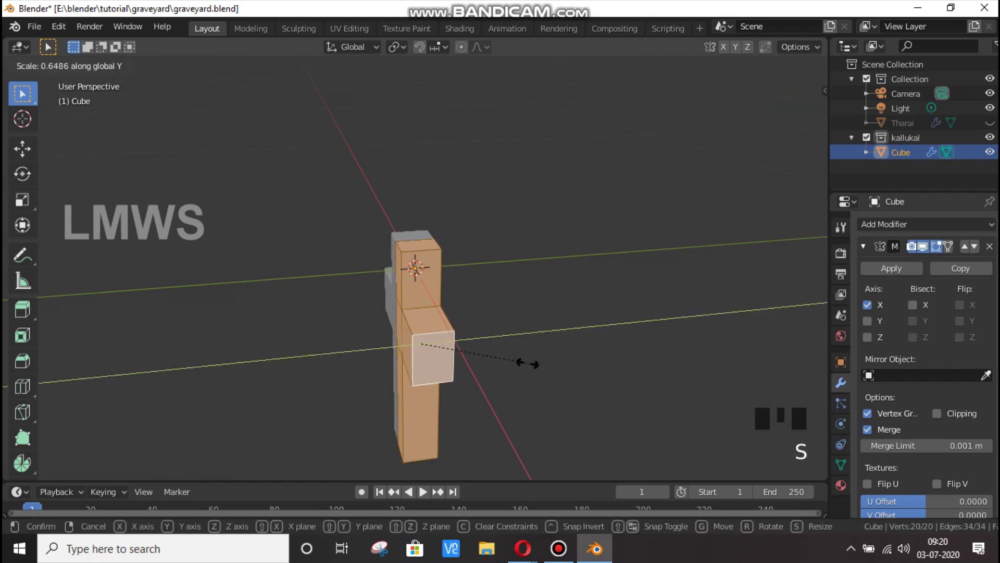
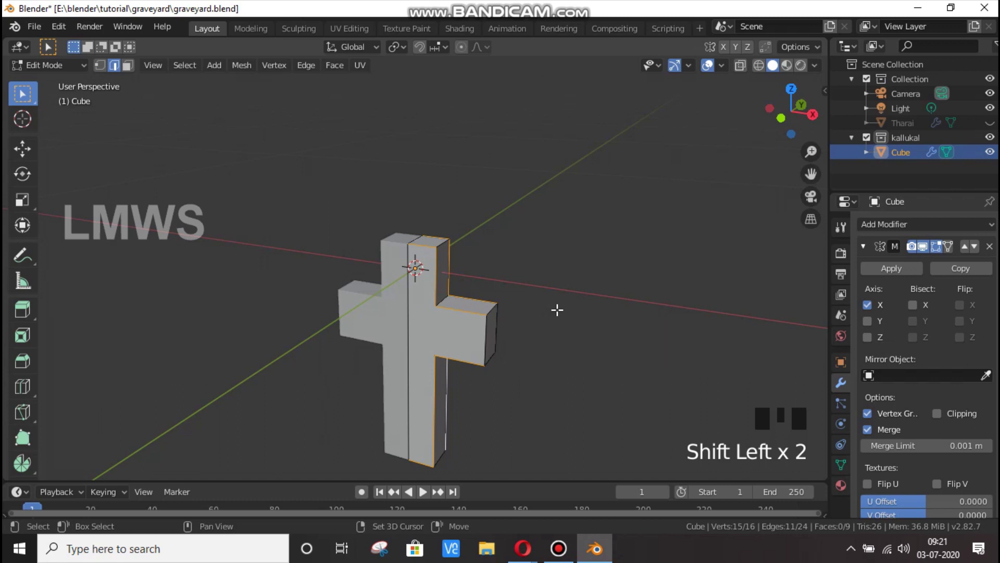
- Mark seams on the cross outline and unwrap all faces in the UV Editing workspace
key(ctrl+e)
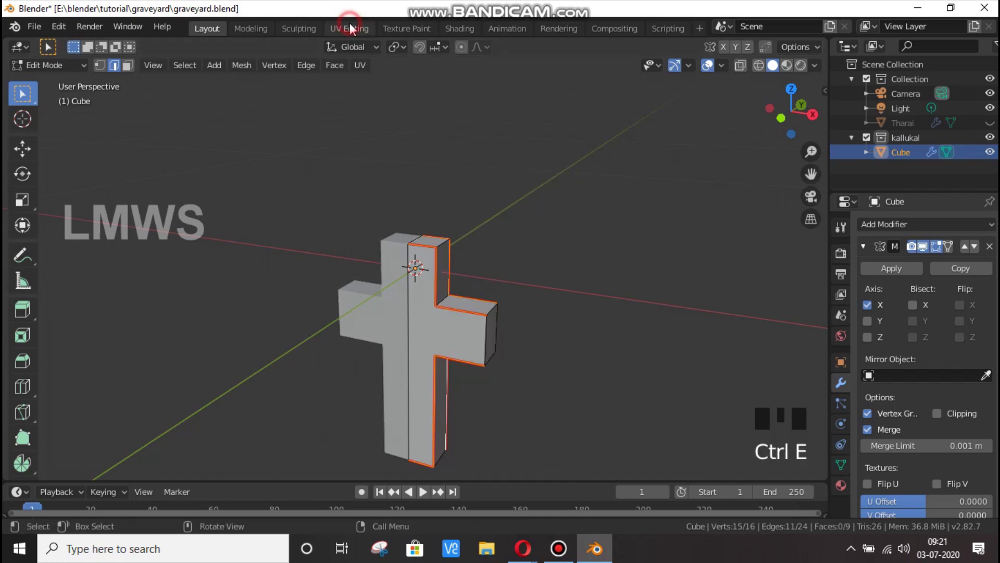
click(469, 197)
scroll(up, 3)
key(a)
scroll(up, 3)
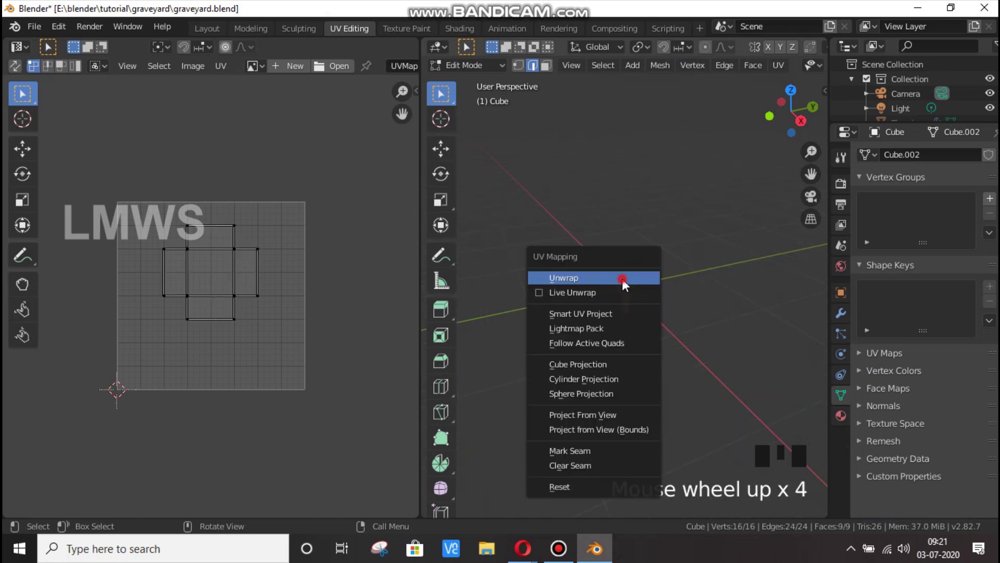
key(u)
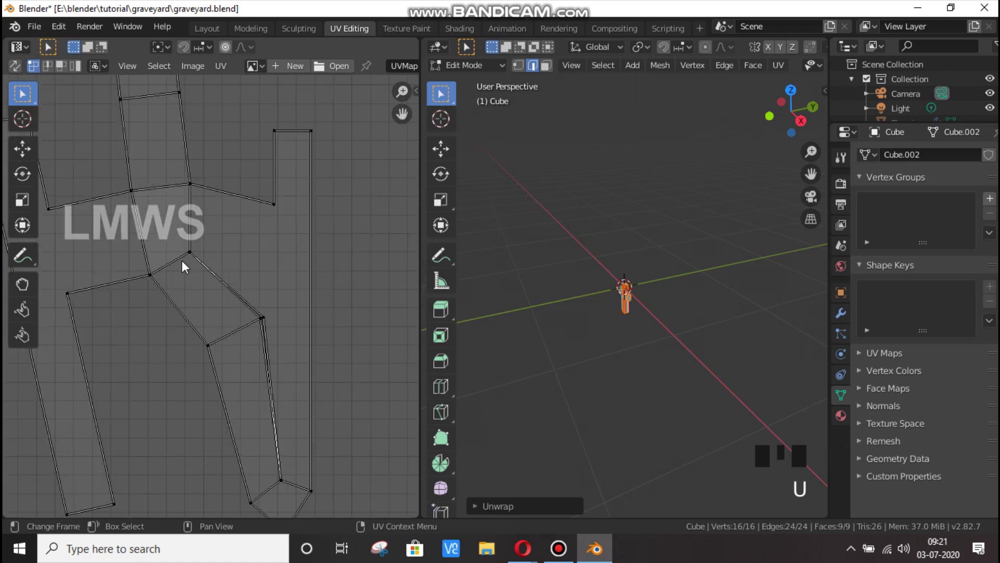
- Unwrap the cross surface again with Smart UV Project and save the file
click(222, 341)
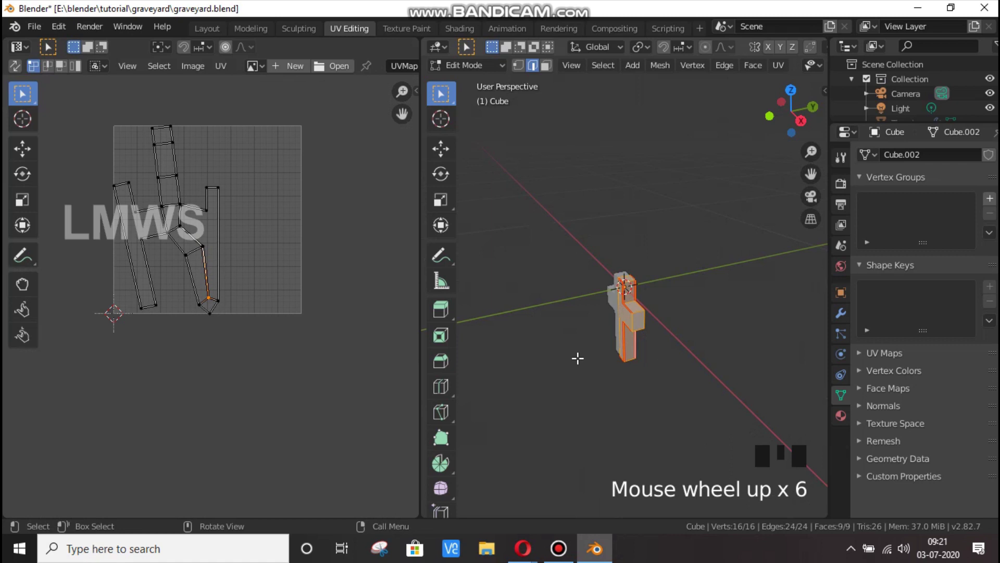
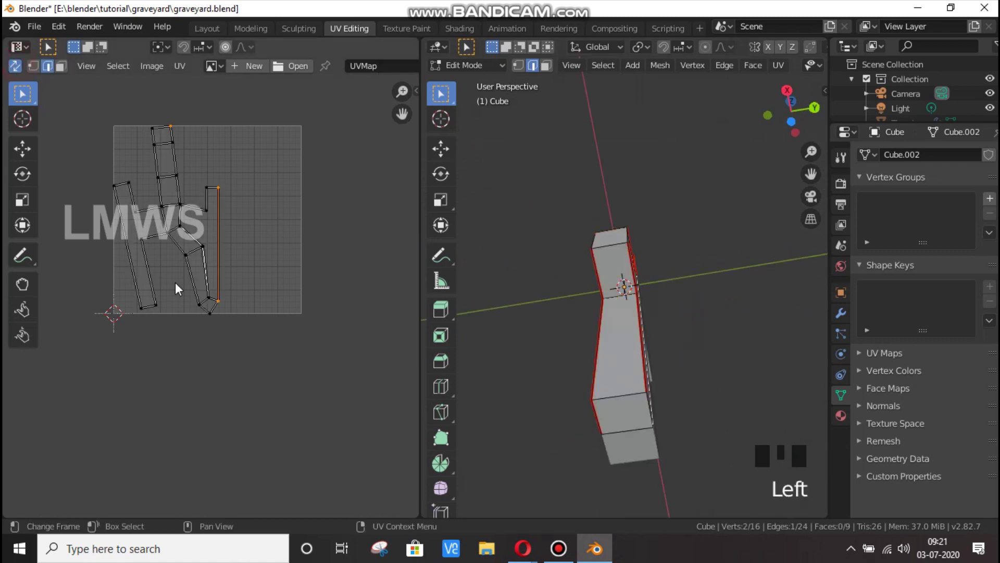
click(218, 303)
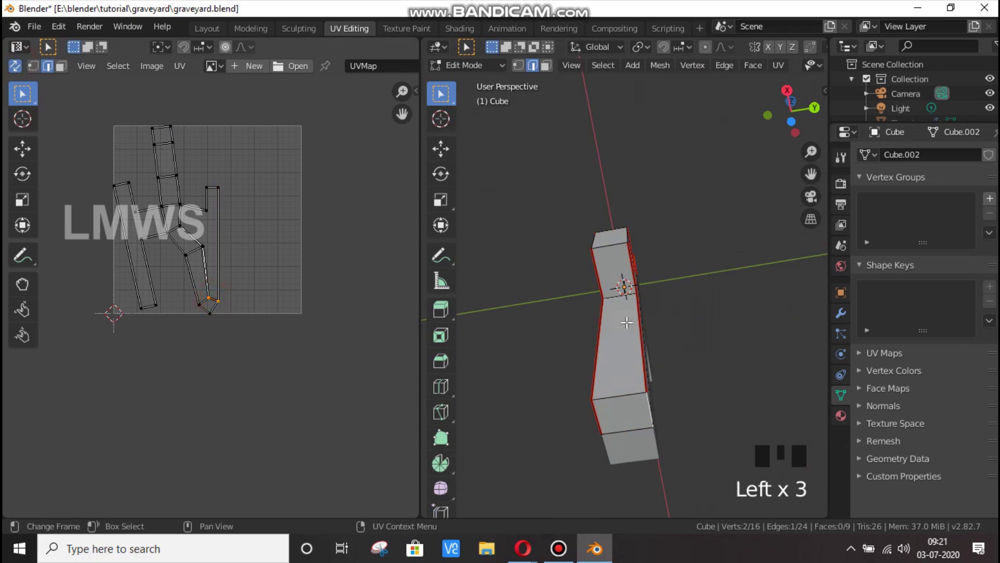
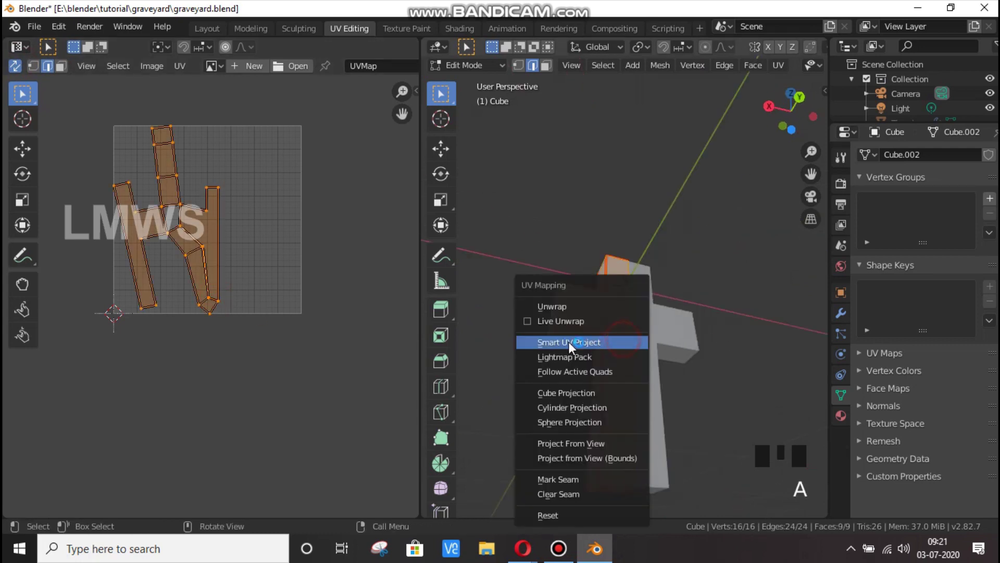
key(u)
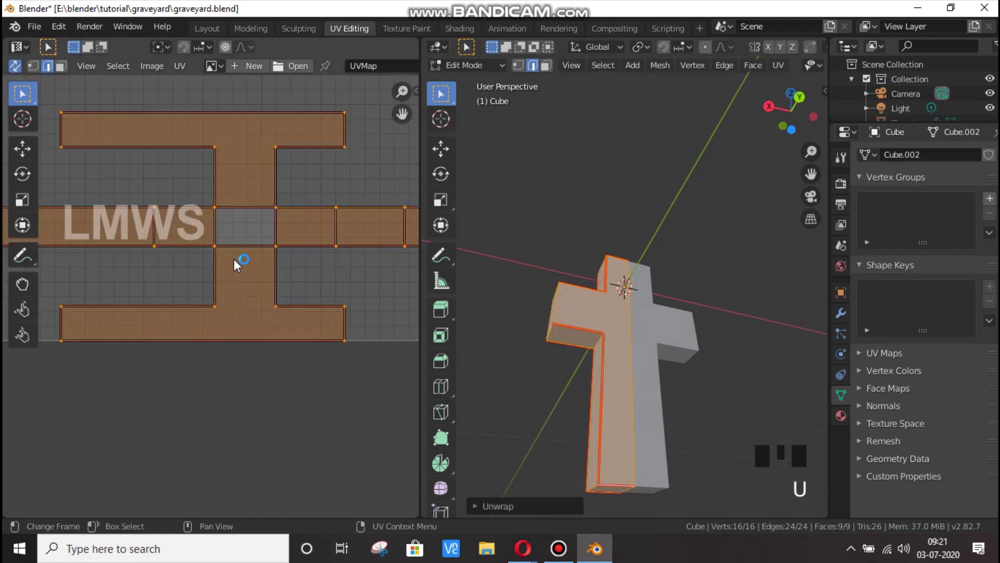
click(318, 199)
key(alt+a)
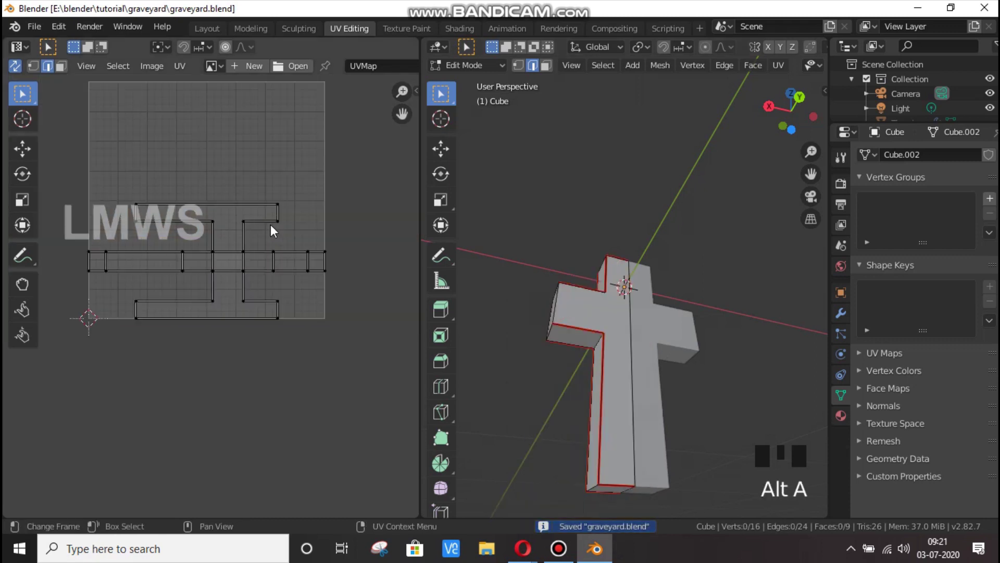
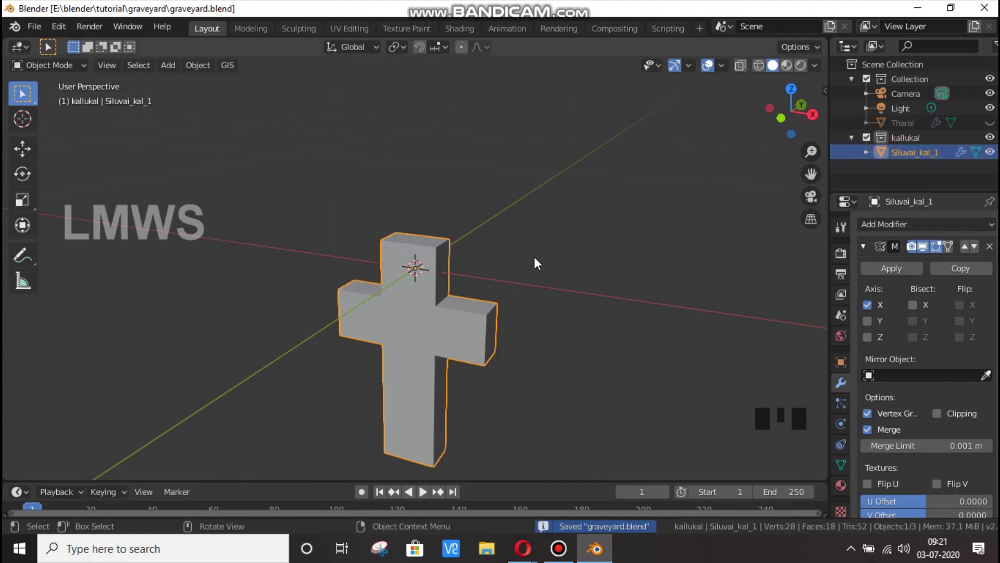
- Shift the cross sideways along X to clear space
scroll(down, 3)
scroll(down, 3)
scroll(down, 3)
scroll(up, 3)
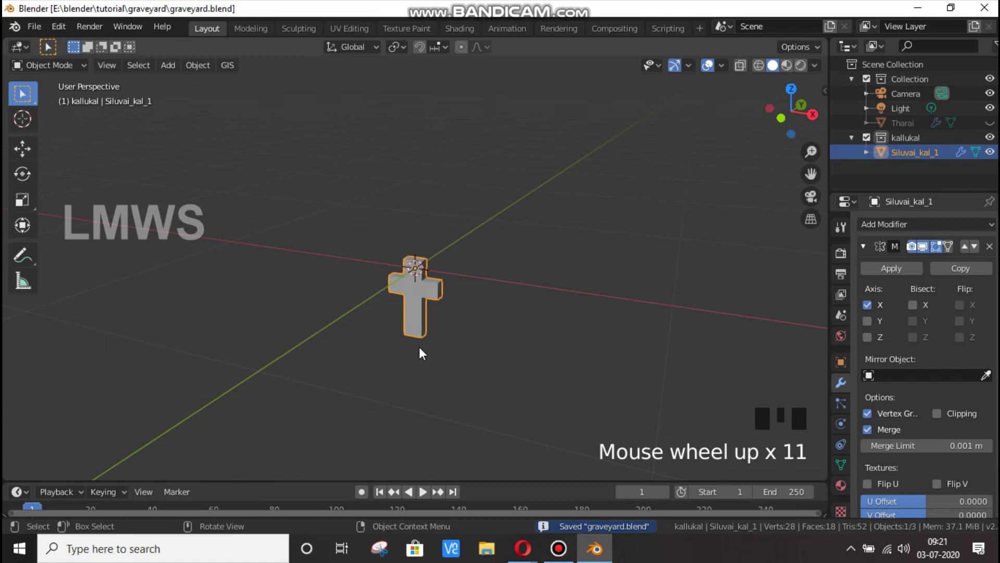
key(g)
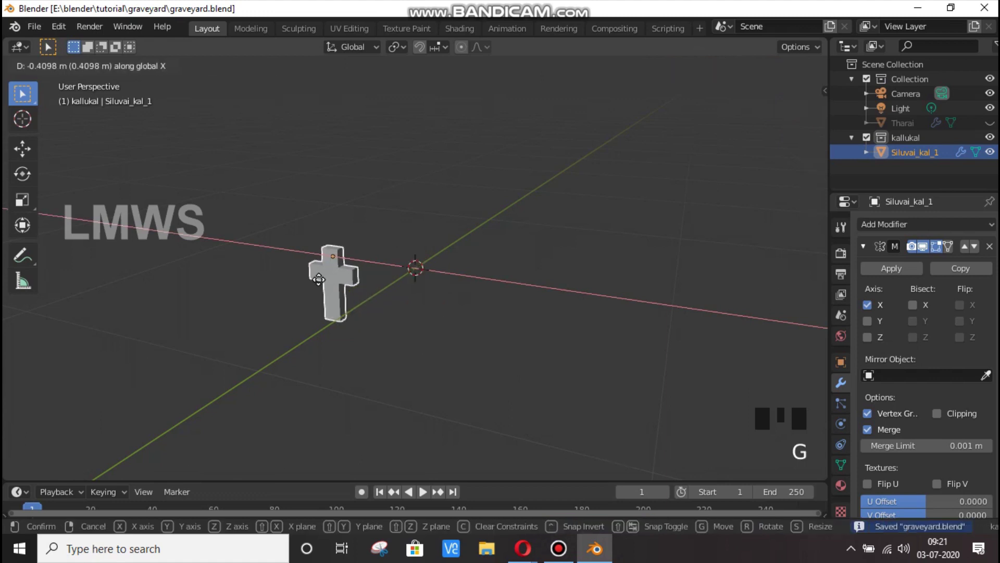
scroll(up, 3)
scroll(down, 3)
key(ctrl+z)
- Raise all the cross geometry along Z so it stands above its origin on the ground
key(Tab)
key(a)
key(g)
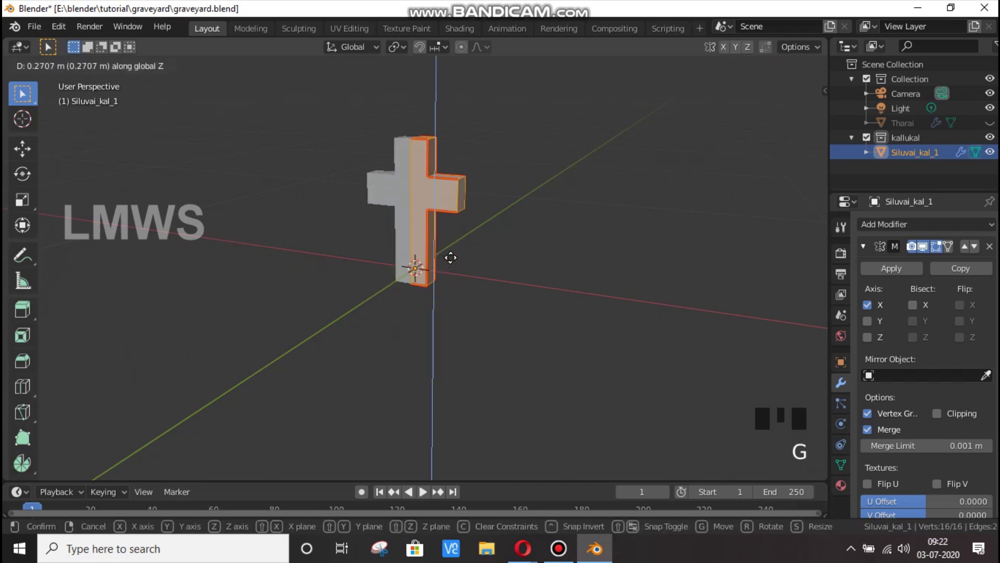
key(Tab)
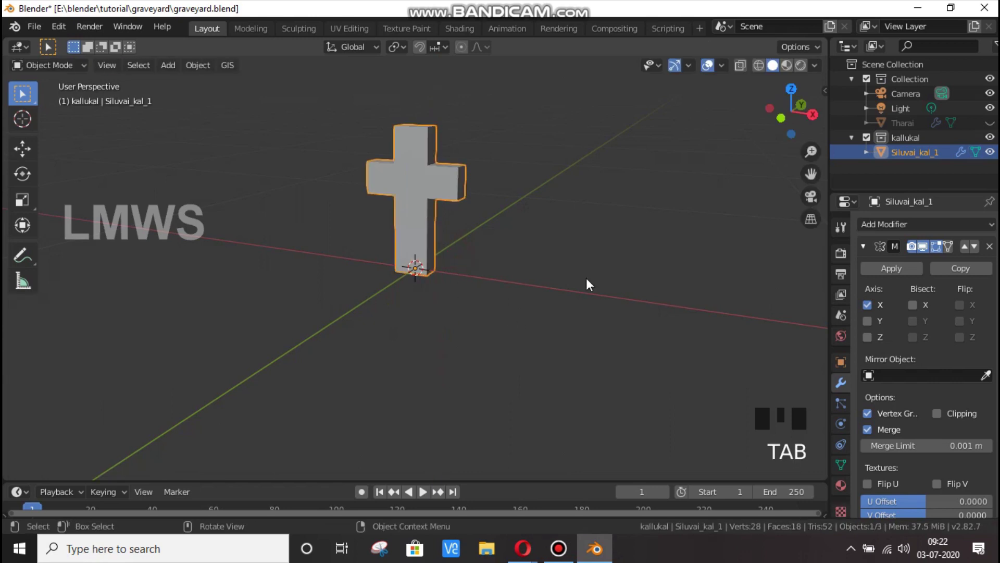
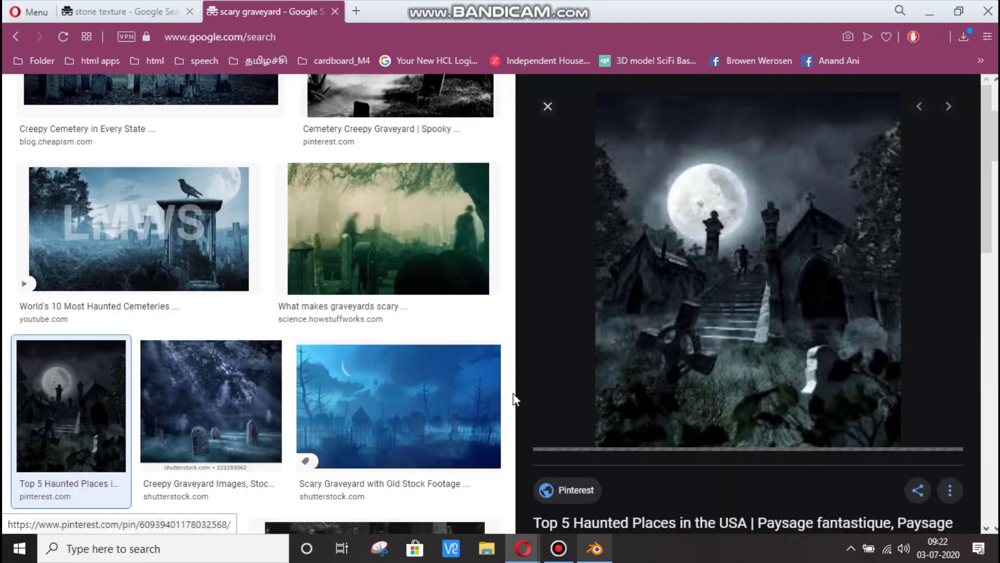
key(g)
key(Tab)
key(Tab)
key(alt+a)
- Add a new cube to the kallukal collection and shrink it in front view
click(411, 231)
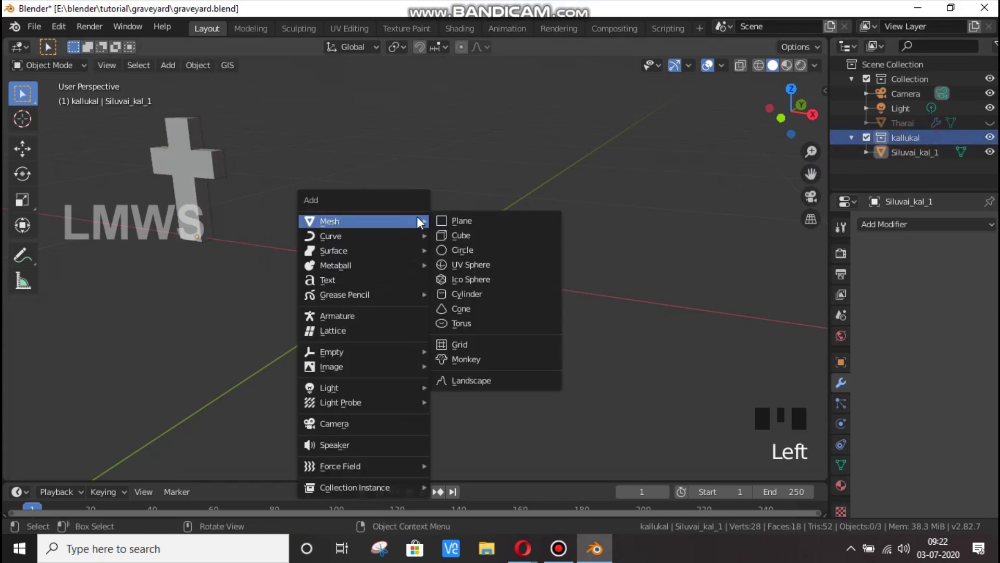
key(shift+a)
key(KP_1)
scroll(down, 3)
scroll(down, 3)
key(s)
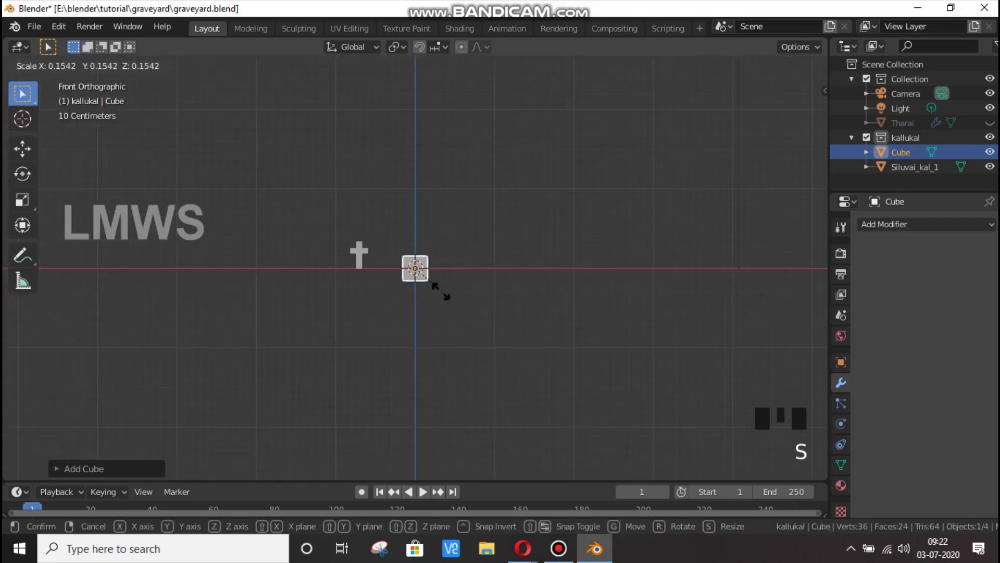
scroll(up, 3)
key(s)
scroll(up, 3)
- Loop-cut the cube vertically, delete its left half, and add an X-axis Mirror modifier
key(Tab)
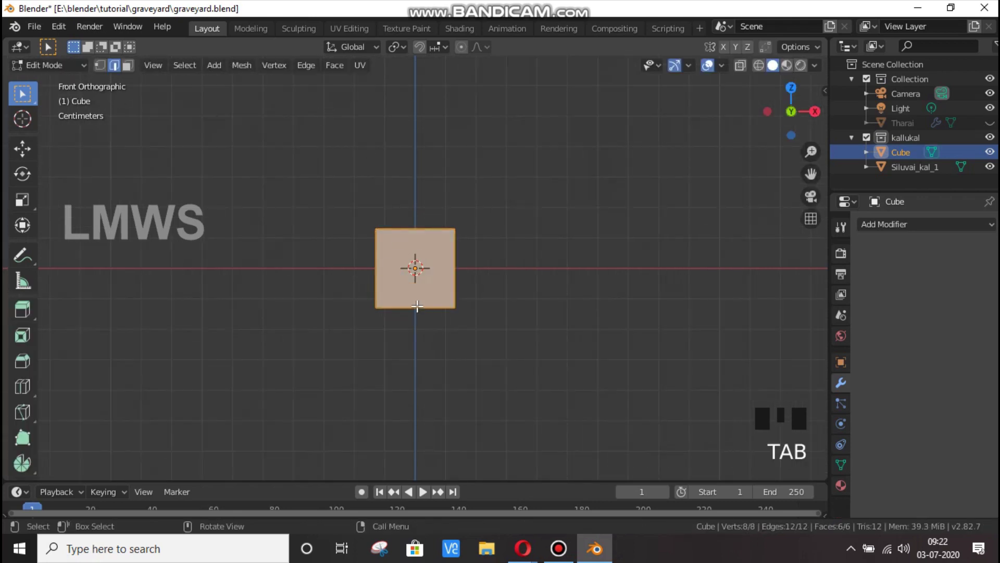
key(ctrl+r)
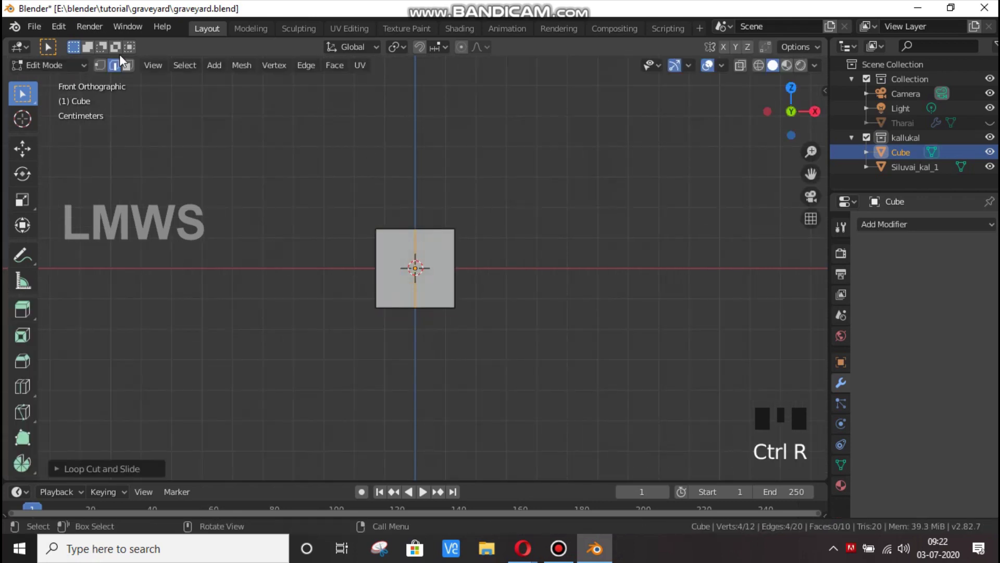
click(140, 71)
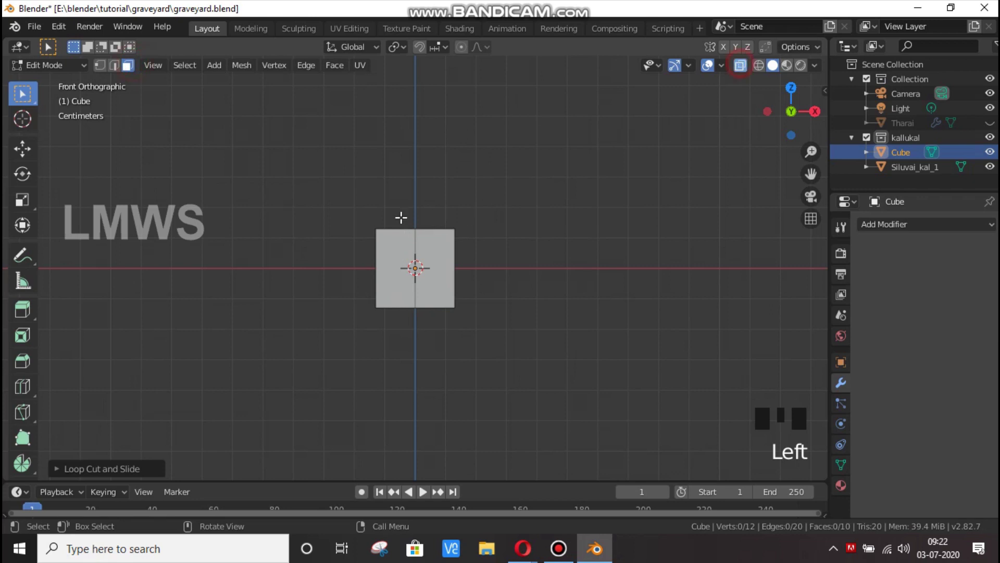
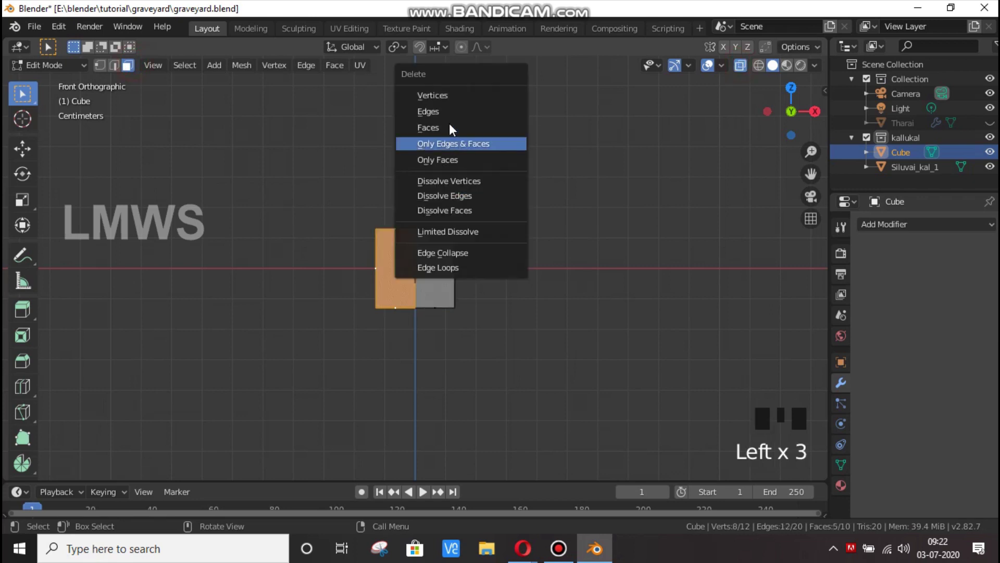
key(x)
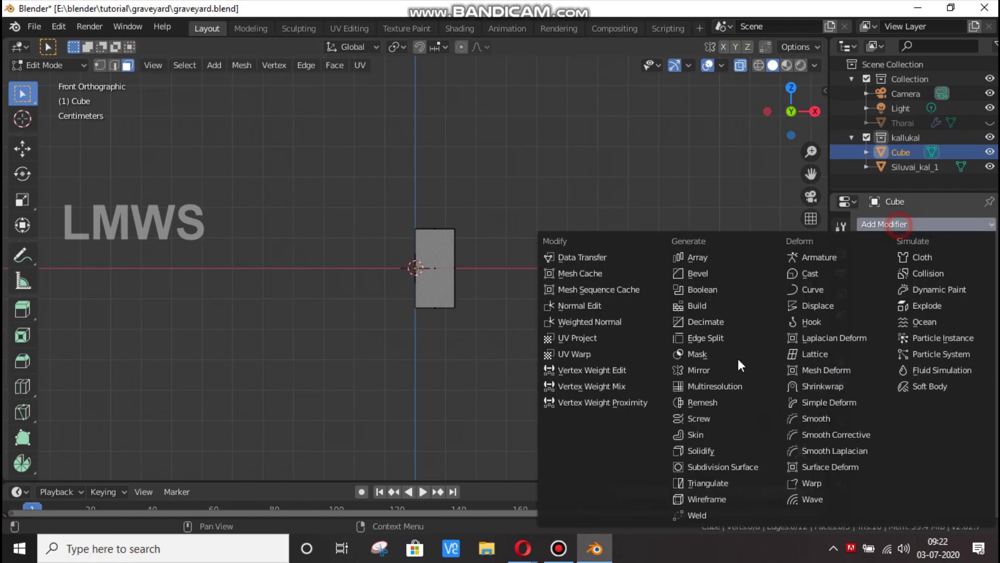
click(557, 537)
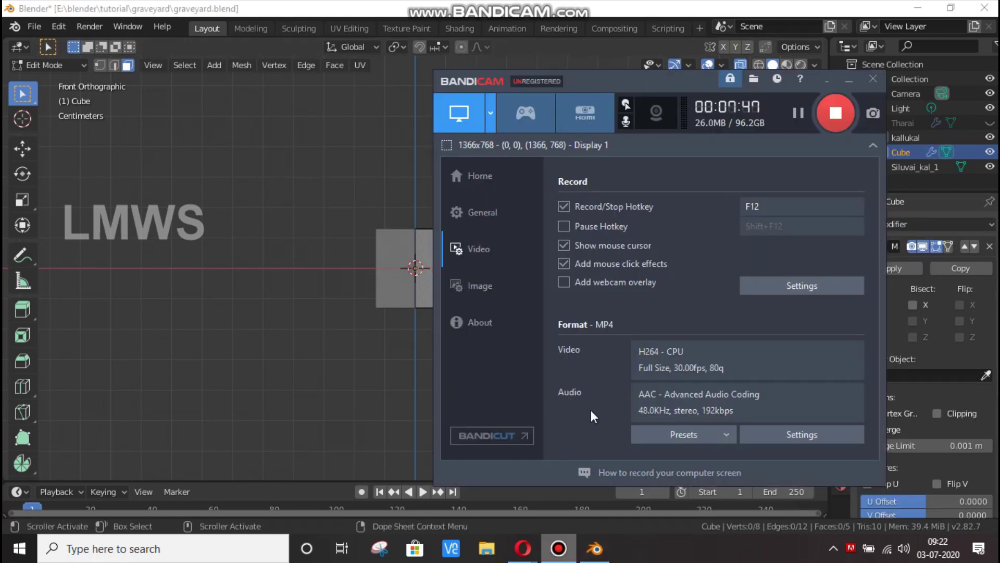
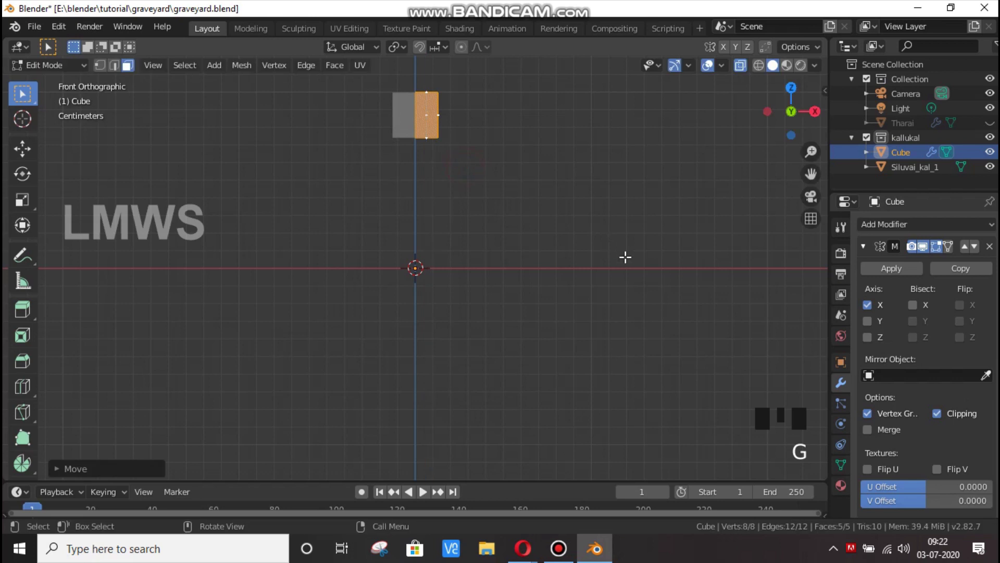
- Narrow the block along X, extrude a tapered neck downward, and extrude a side arm outward
key(s)
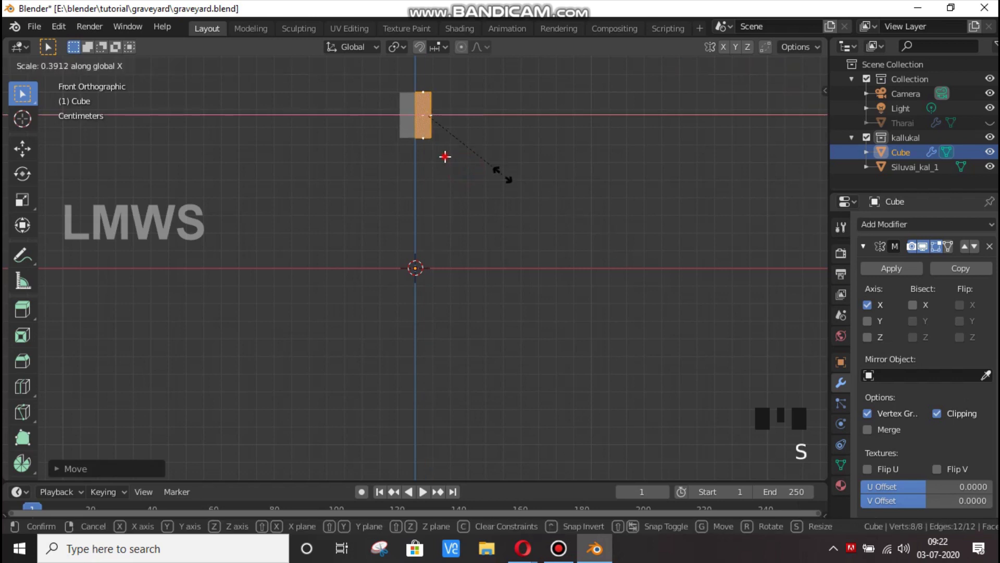
key(alt+a)
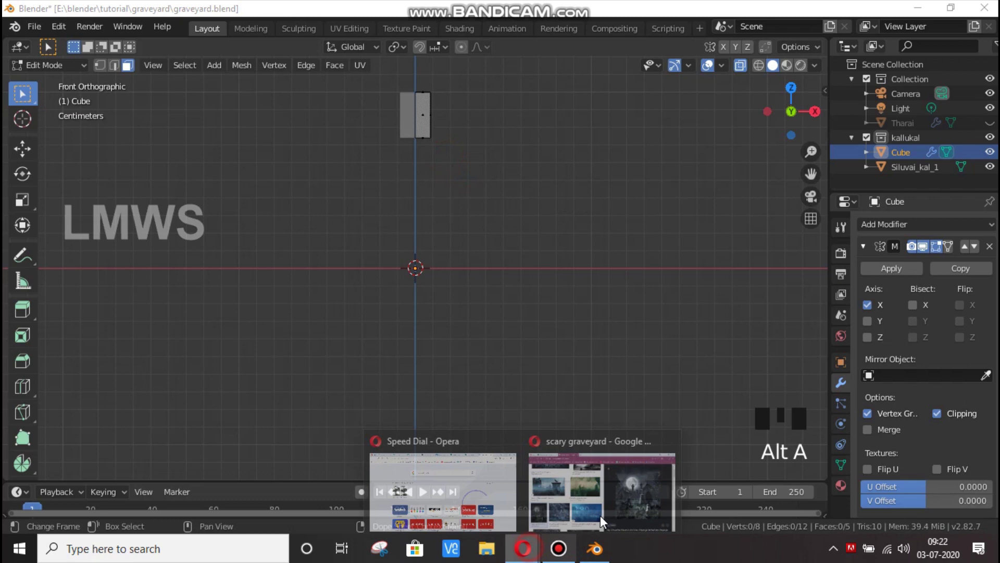
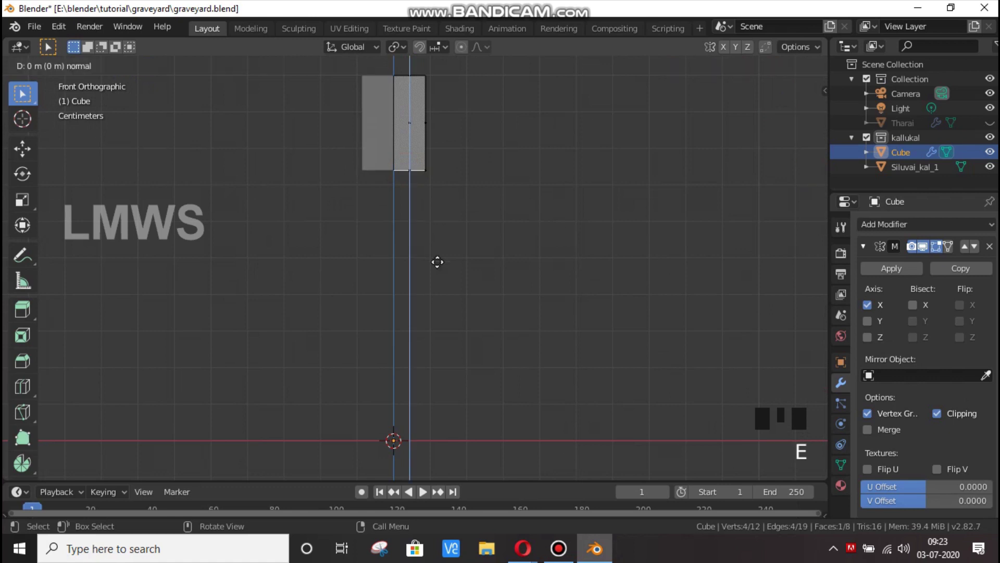
key(s)
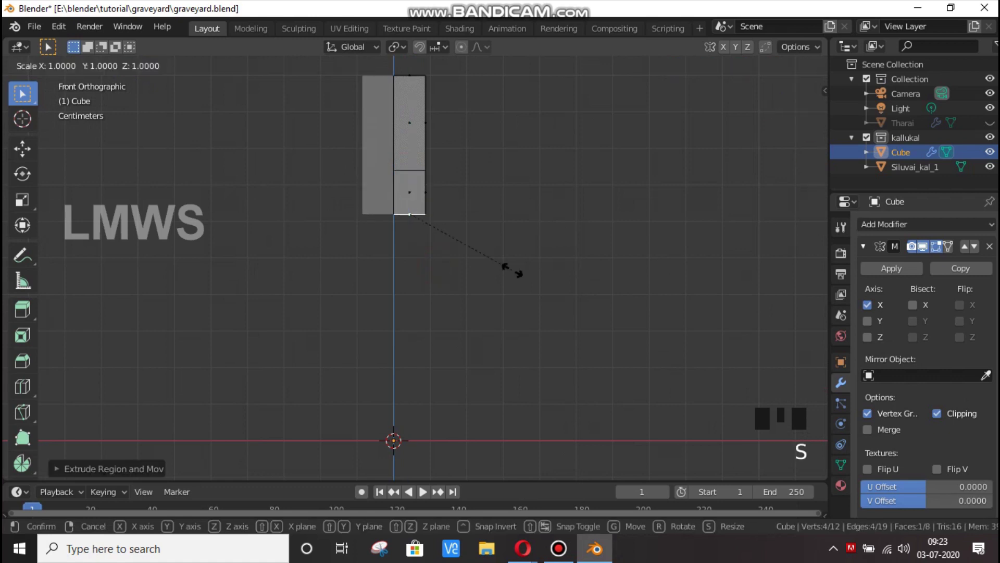
key(e)
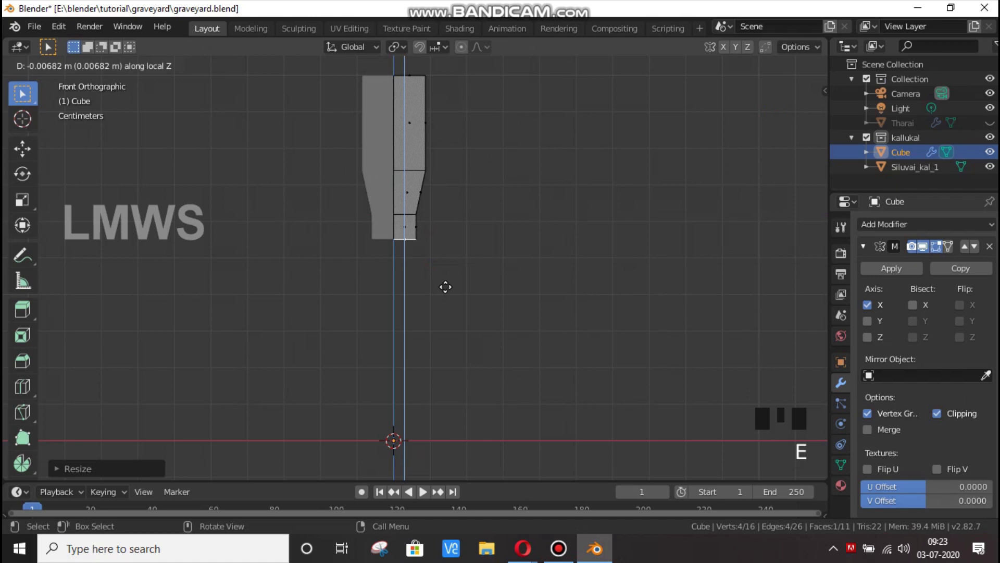
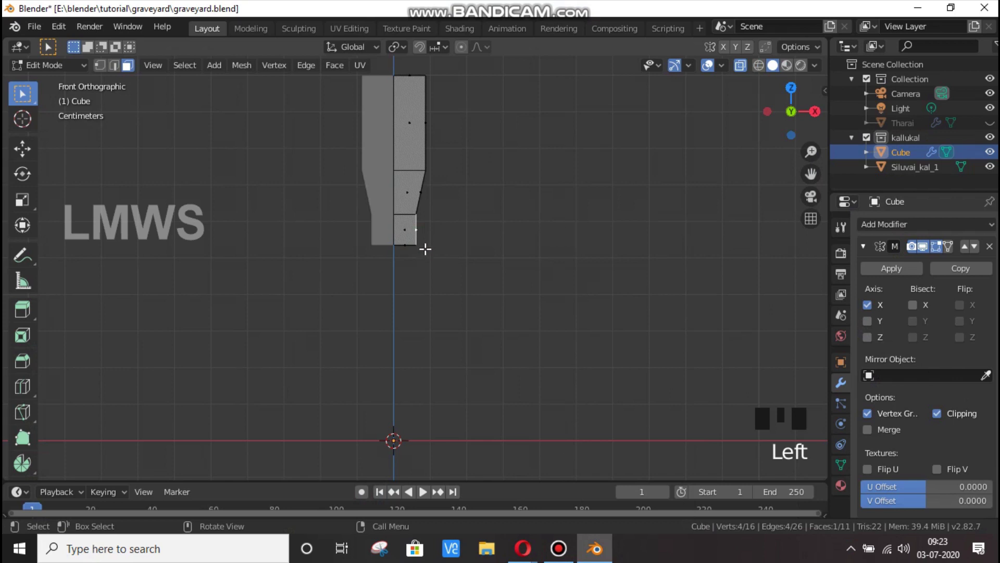
key(e)
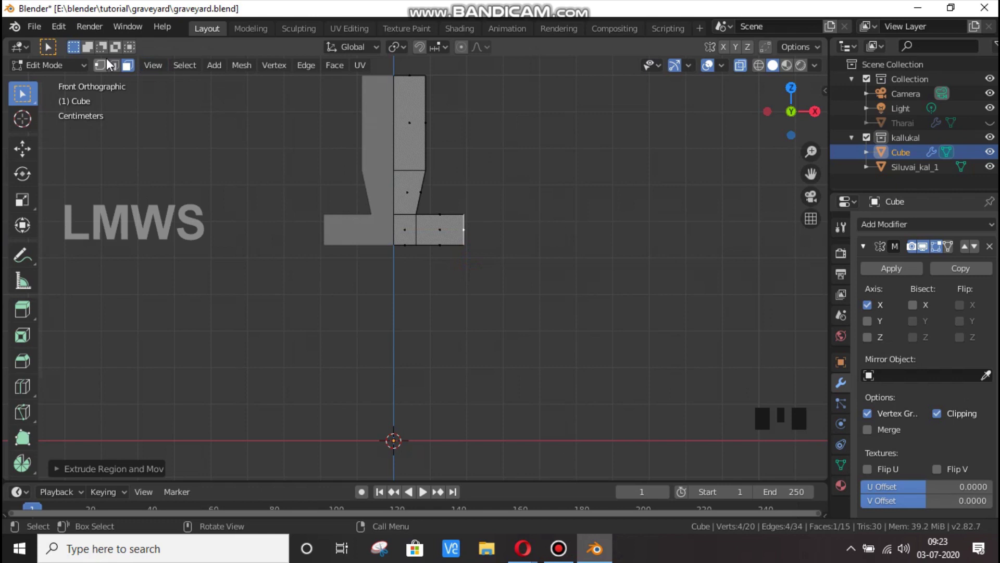
- Taper the arm's outer edge and extend the arm further outward
click(180, 120)
key(g)
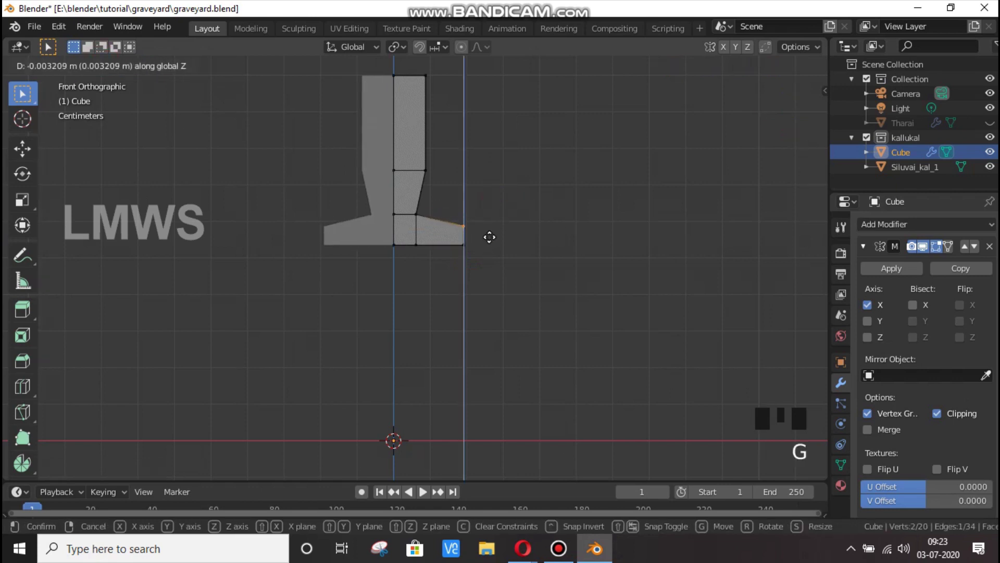
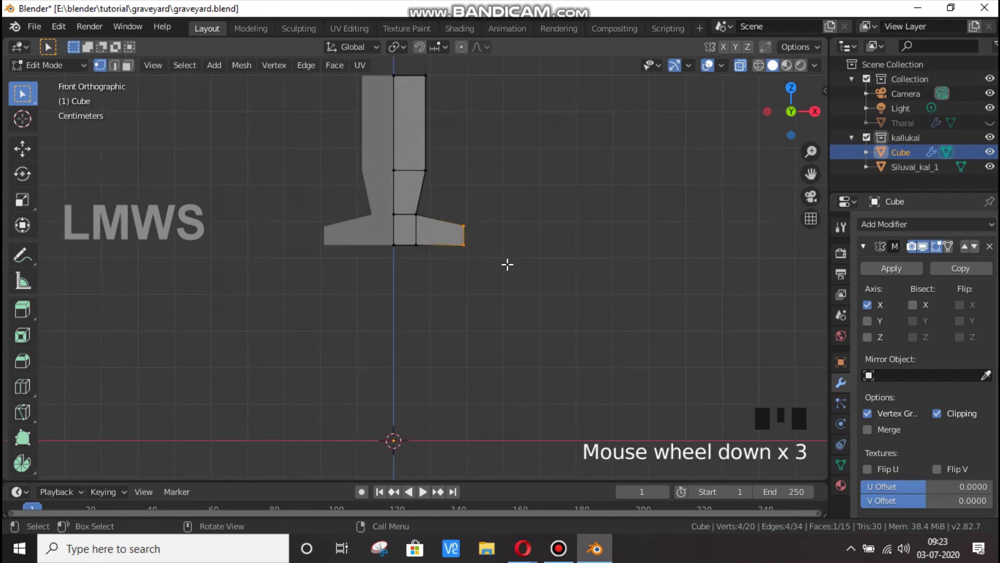
key(e)
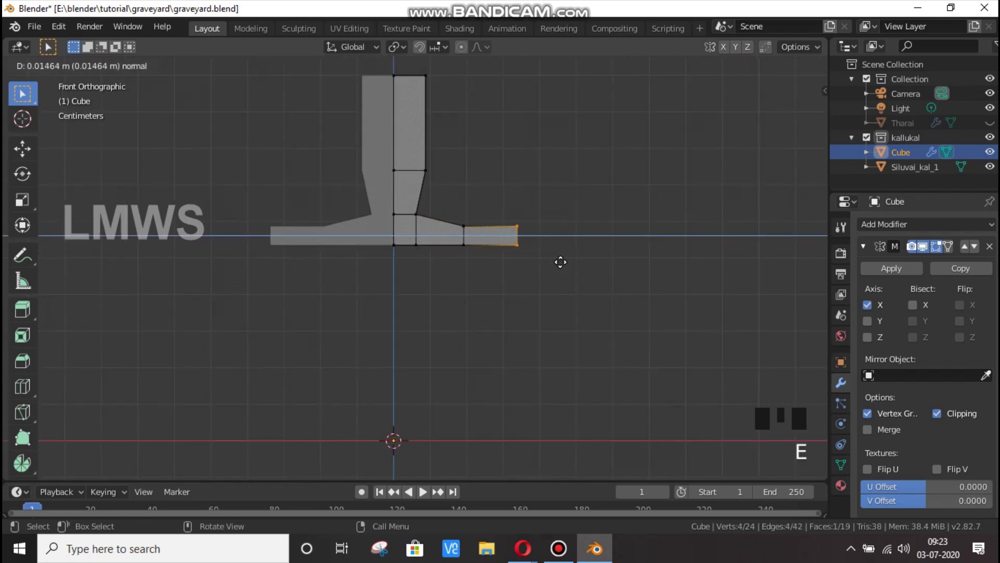
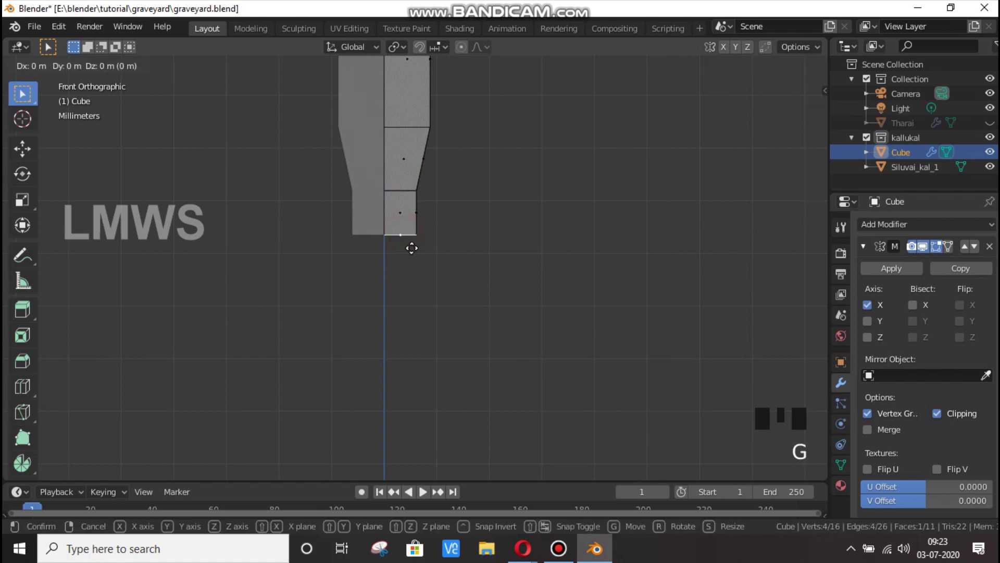
key(e)
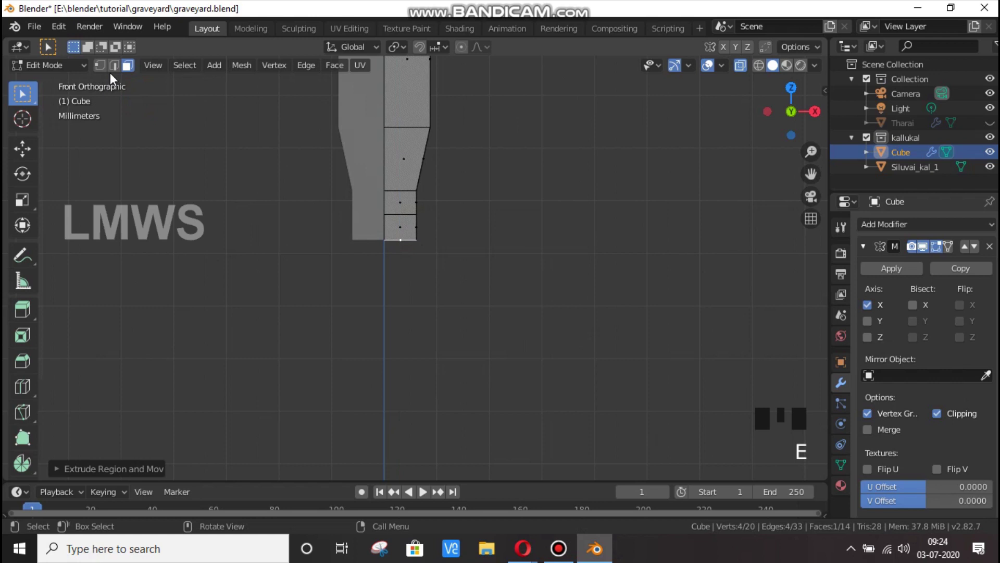
- Remove the arm and extra lower faces, then extrude the bottom edge down into a short block
click(126, 106)
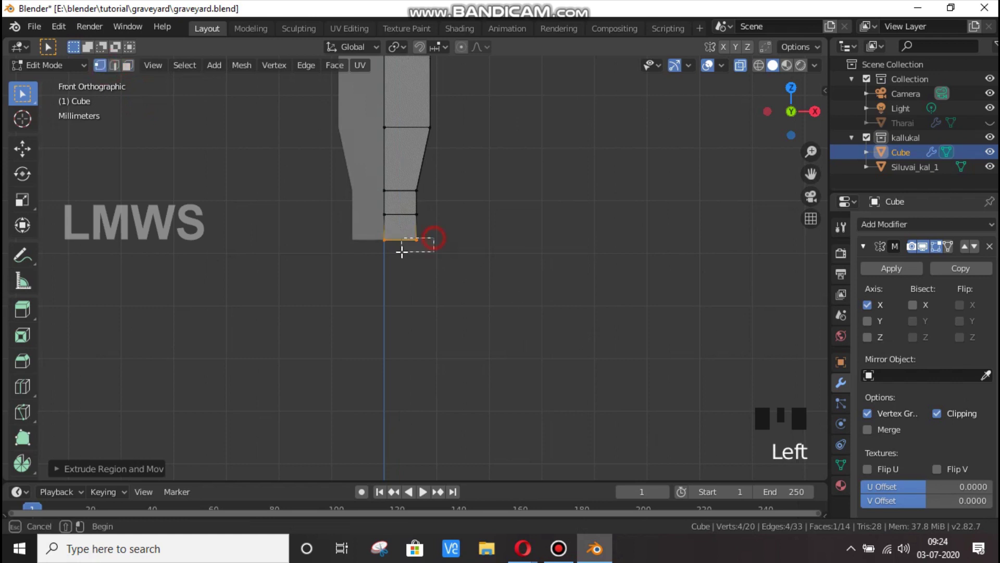
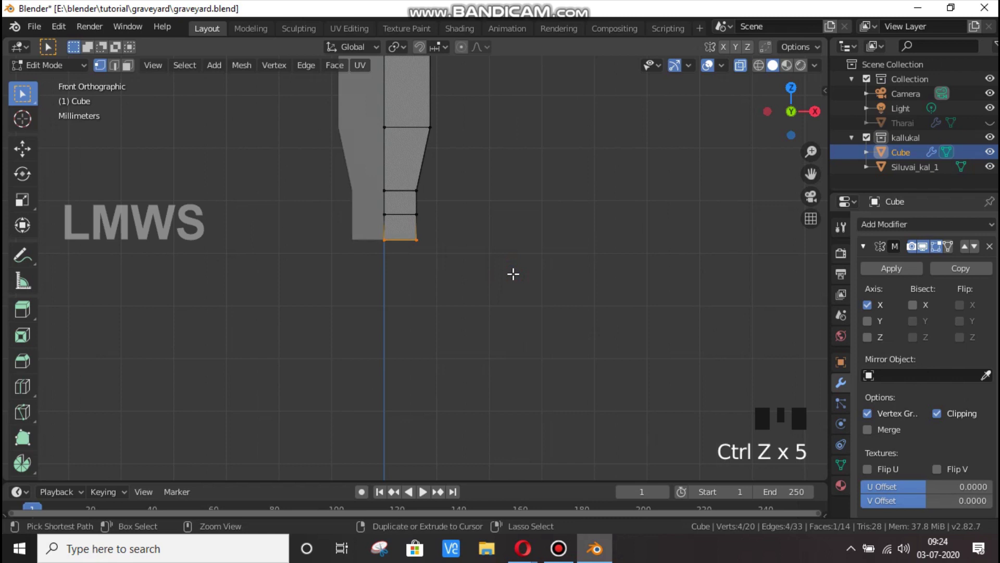
key(ctrl+z)
key(ctrl+z)
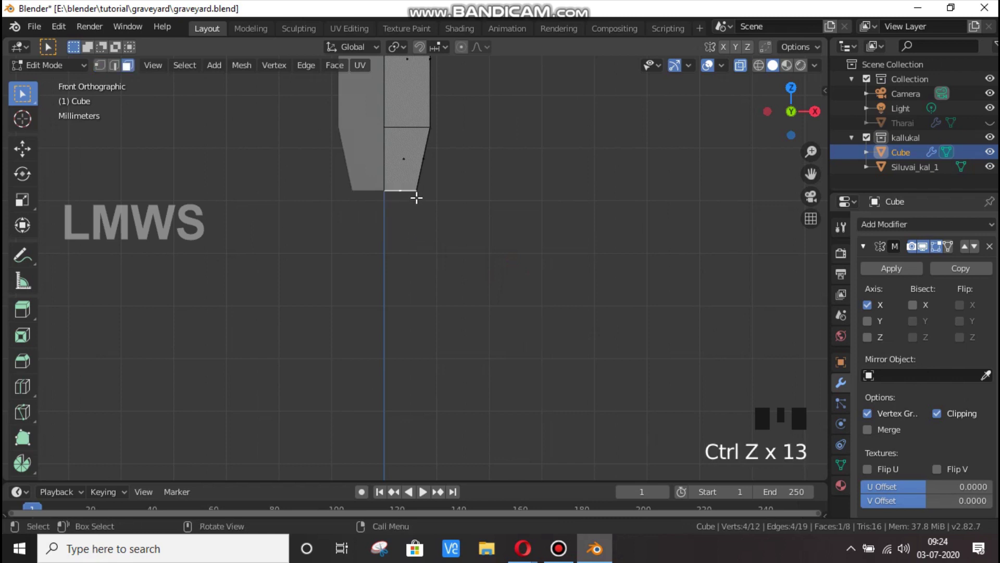
key(e)
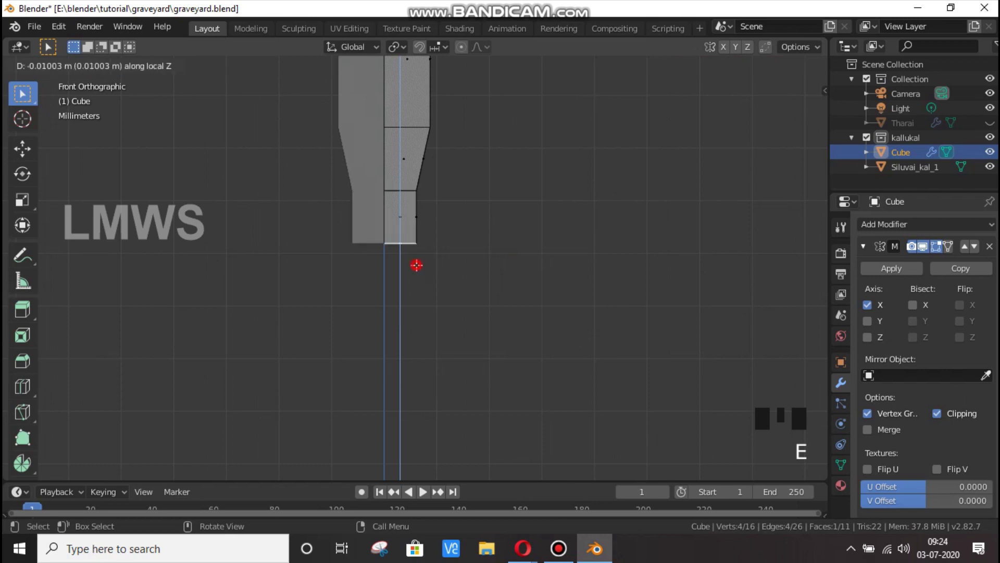
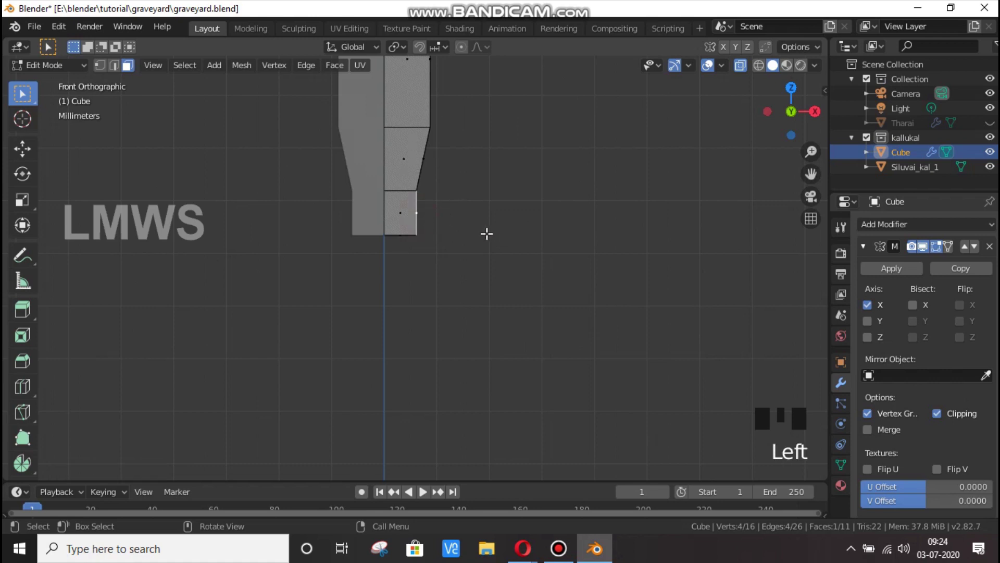
- Extrude the column's side face outward into a horizontal arm and slide its edge to lengthen it
scroll(down, 3)
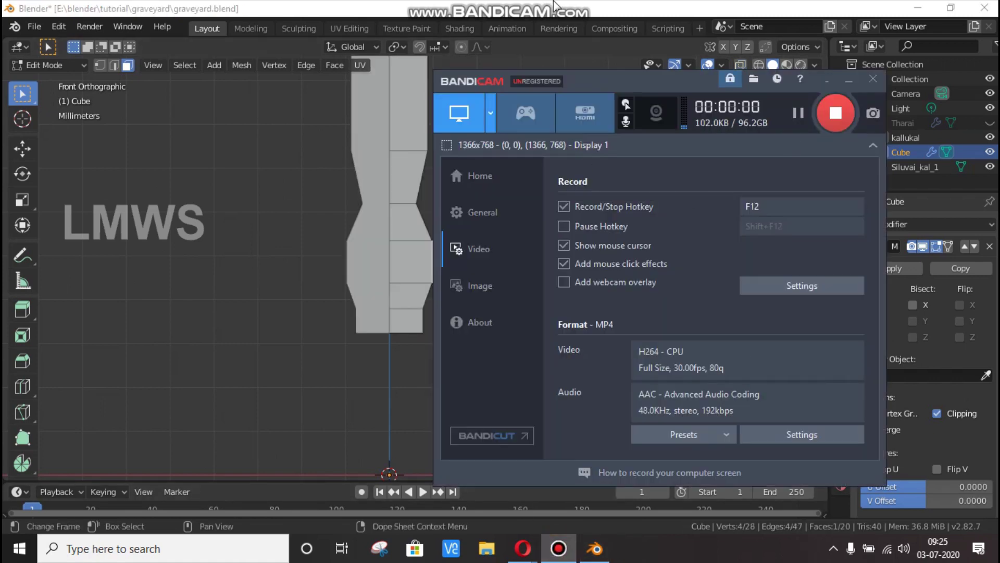
key(KP_1)
scroll(up, 3)
scroll(down, 3)
scroll(down, 3)
key(e)
scroll(up, 3)
scroll(up, 3)
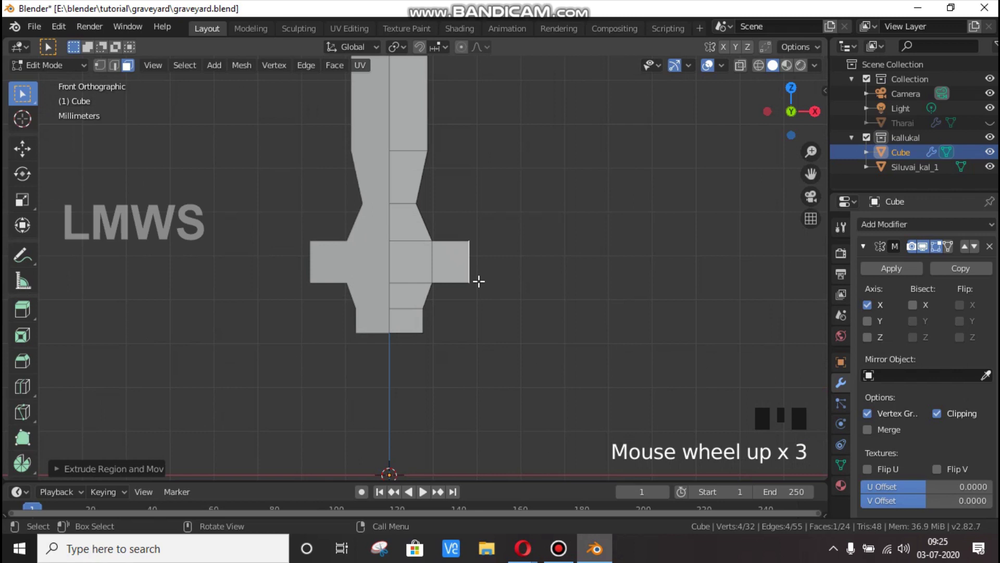
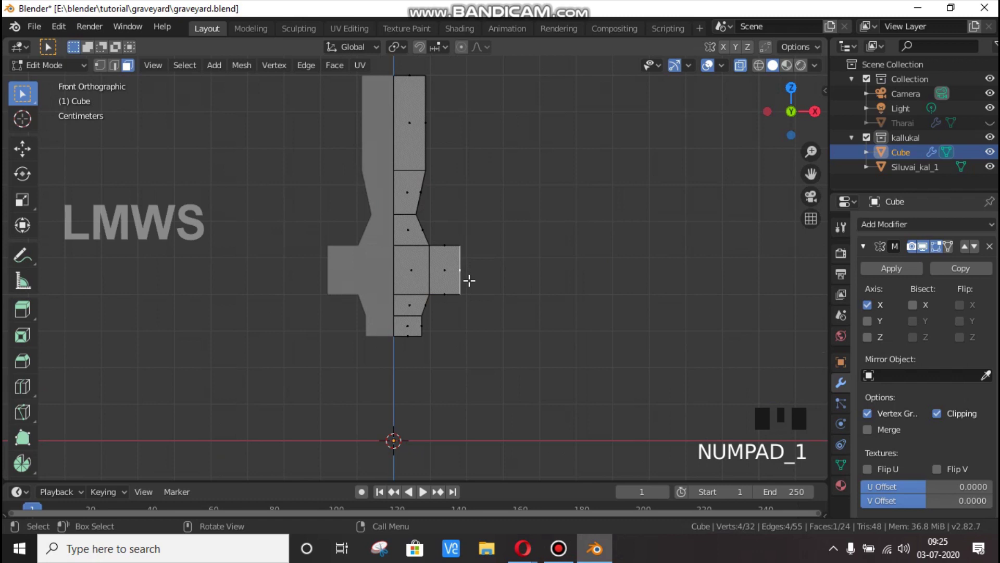
key(g)
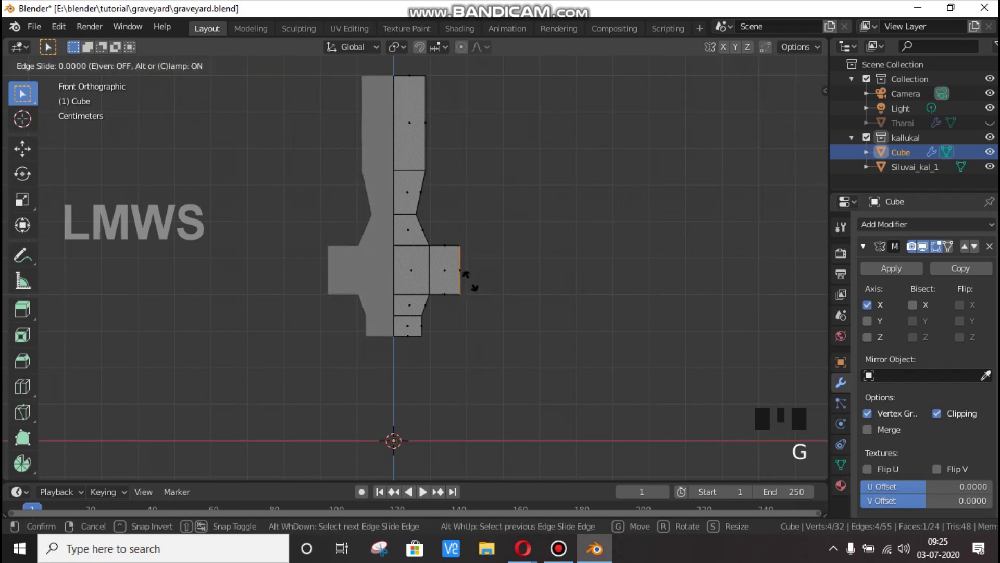
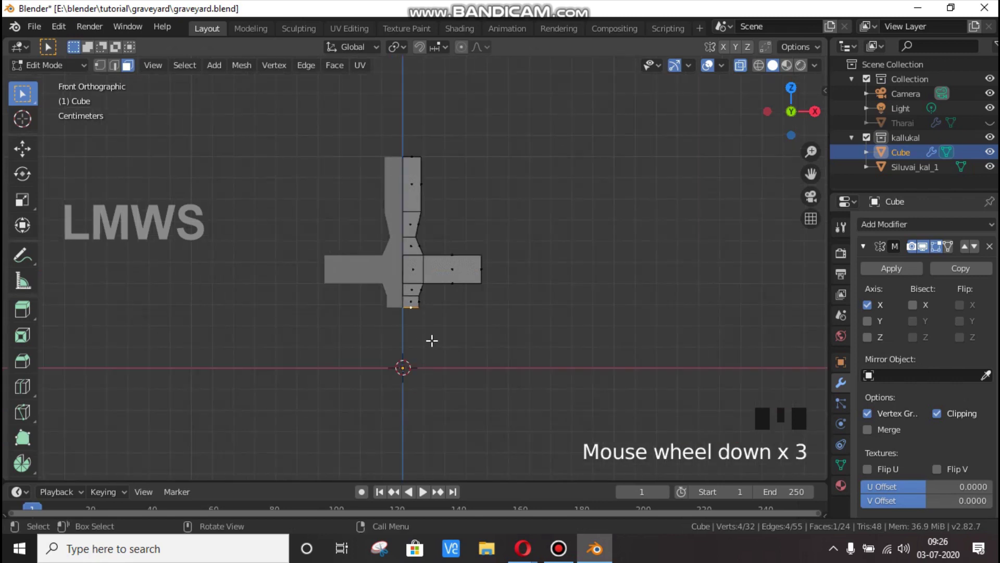
- Move the selected bottom vertices down along Z and extrude an extra base segment below the cross
scroll(up, 3)
scroll(up, 3)
key(g)
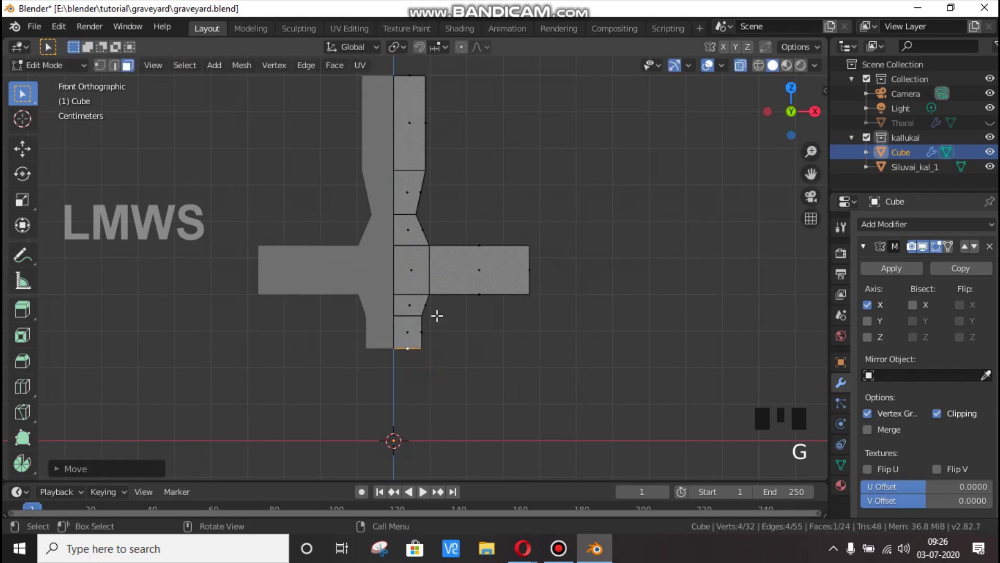
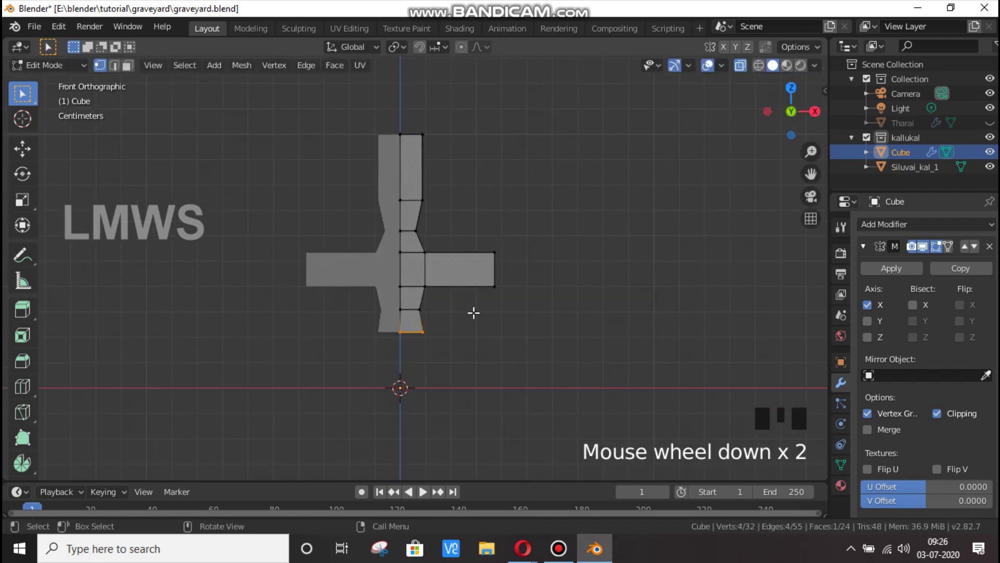
scroll(down, 3)
key(e)
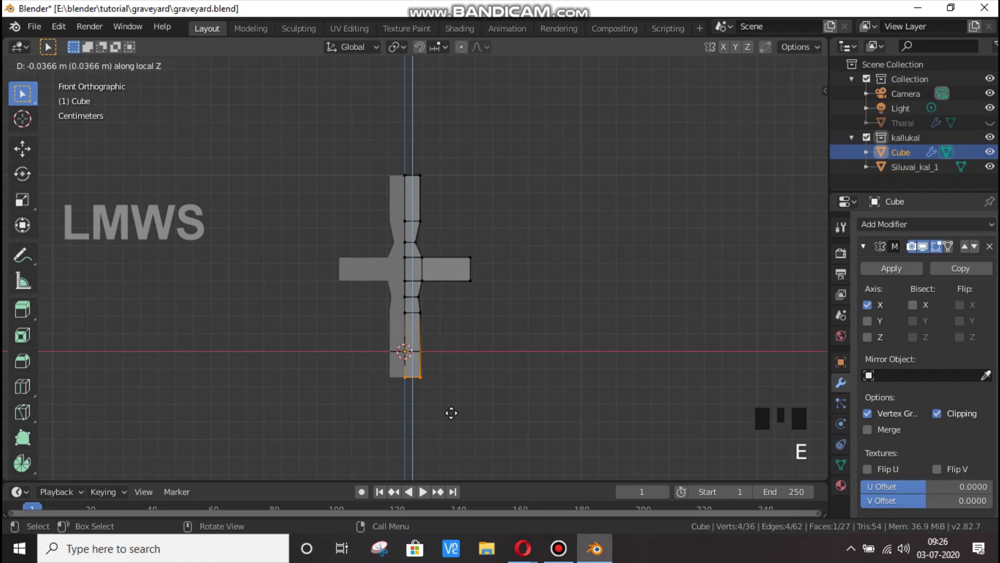
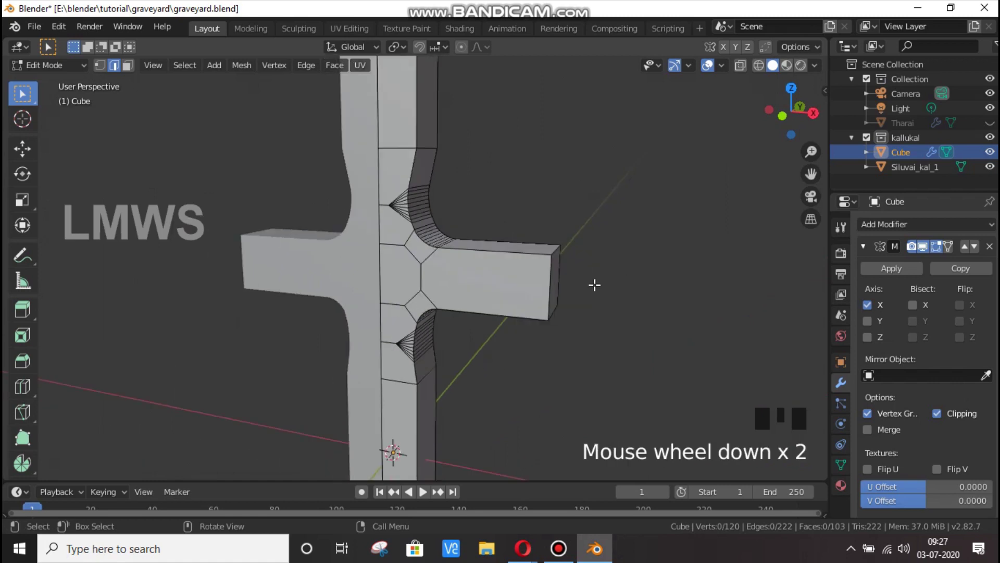
- In the sidebar's View settings, set Clip Start to 0.001 m and Clip End to 50000
scroll(down, 3)
scroll(up, 3)
scroll(down, 3)
scroll(up, 3)
scroll(down, 3)
key(n)
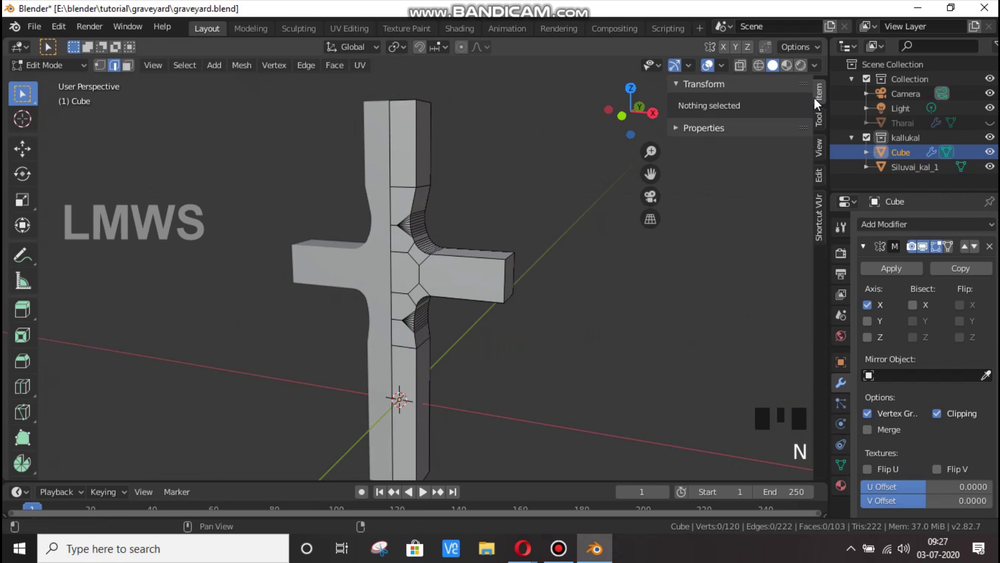
click(823, 161)
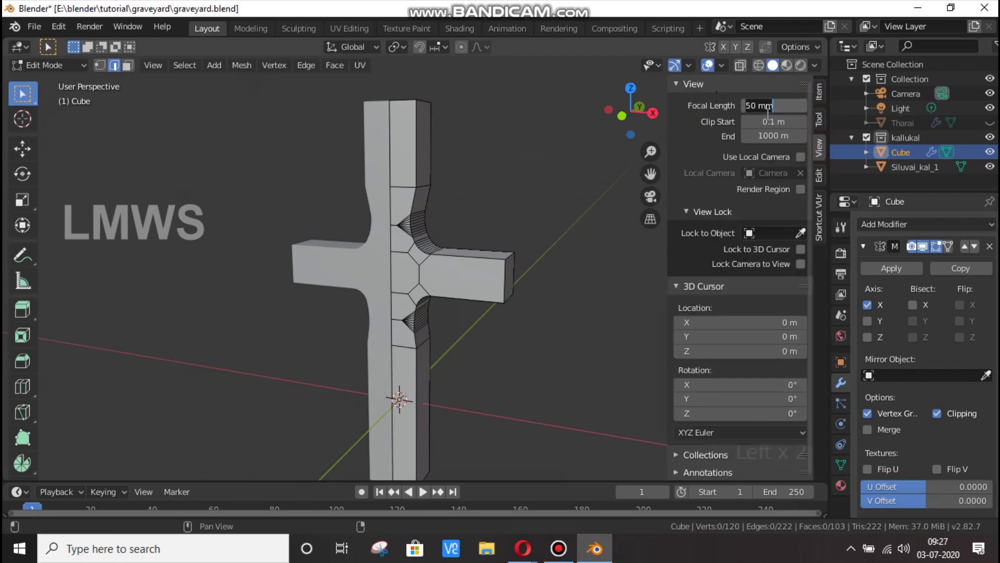
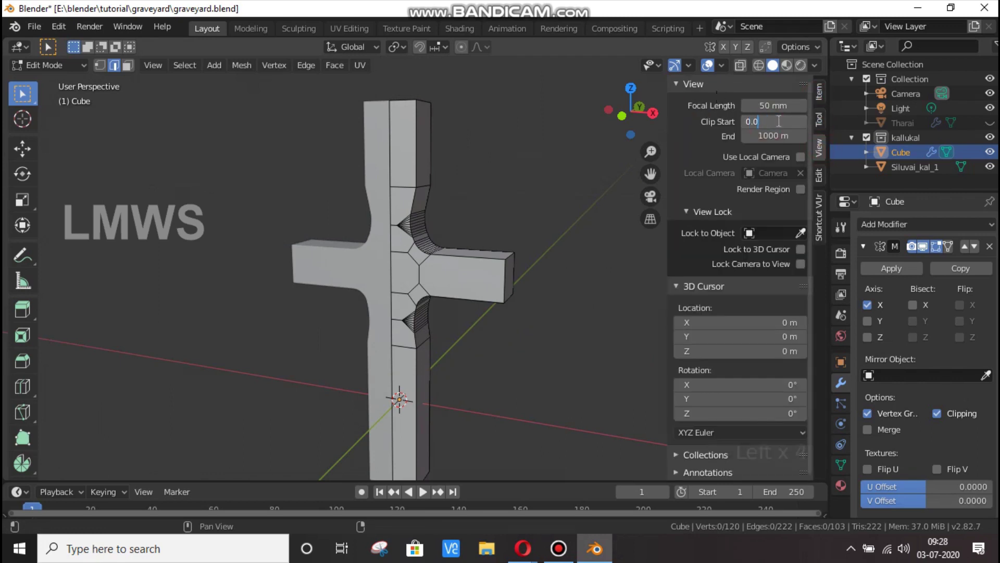
key(KP_0)
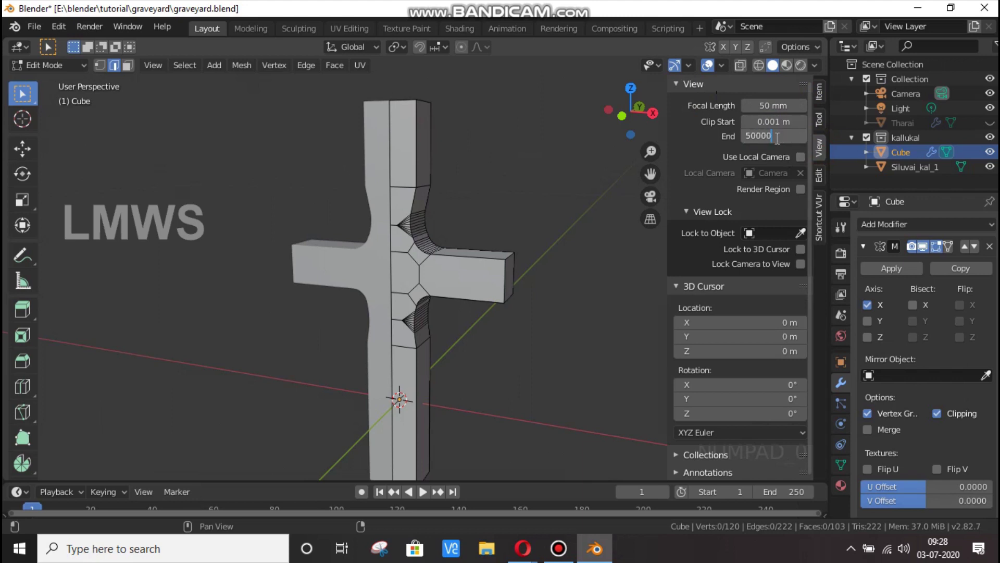
key(n)
scroll(up, 3)
scroll(down, 3)
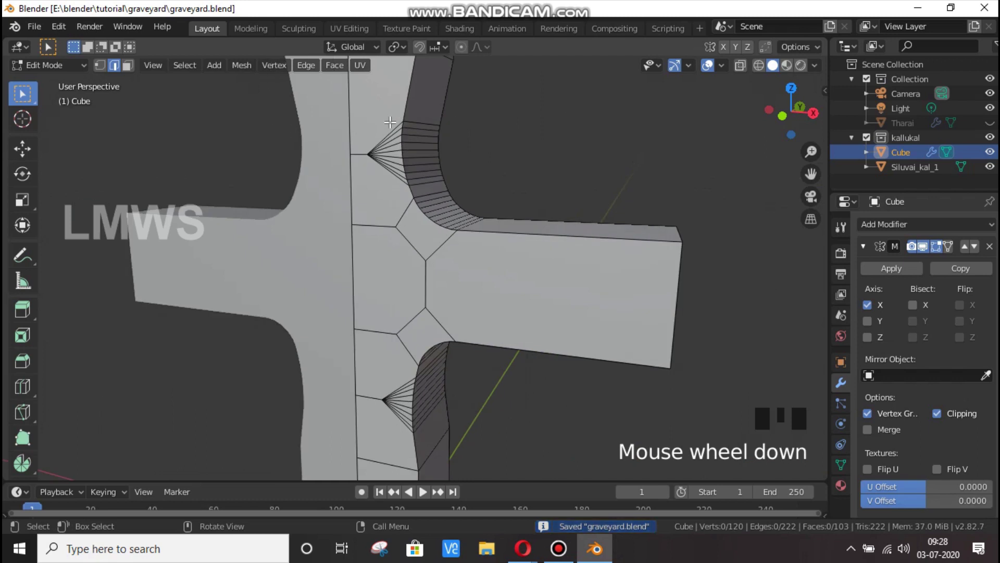
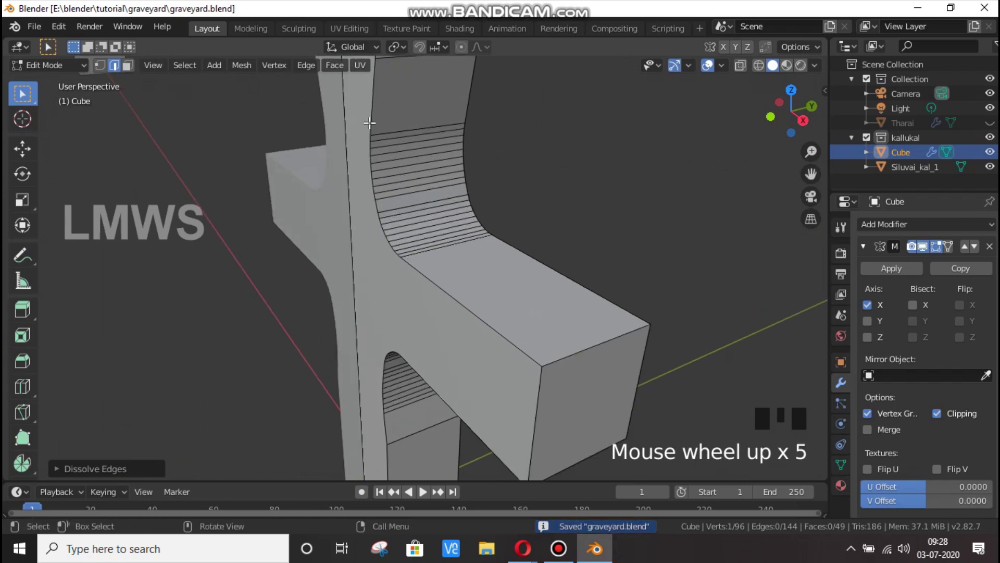
- Dissolve the fan of extra edges on the cross's curved corners and switch to UV Editing
scroll(down, 3)
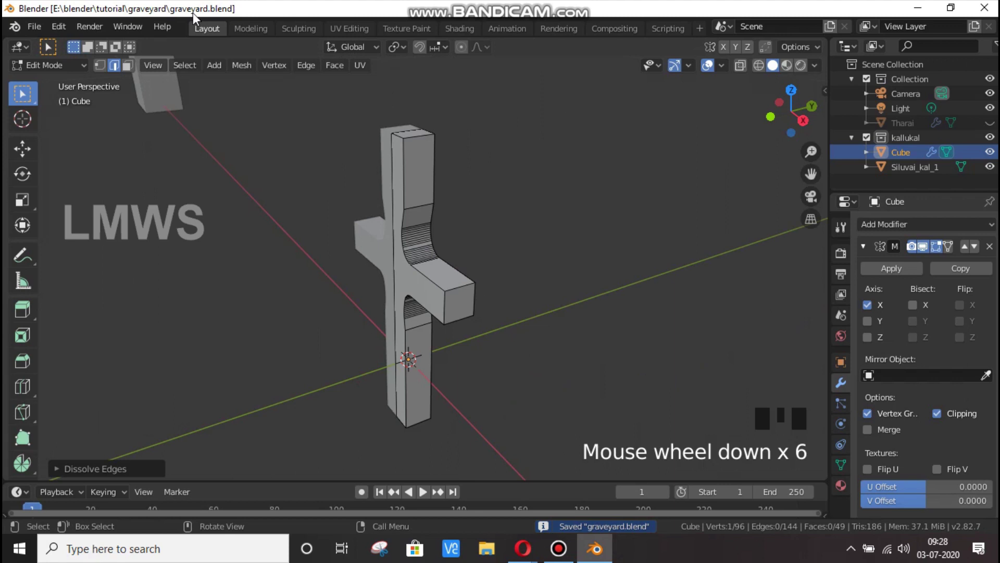
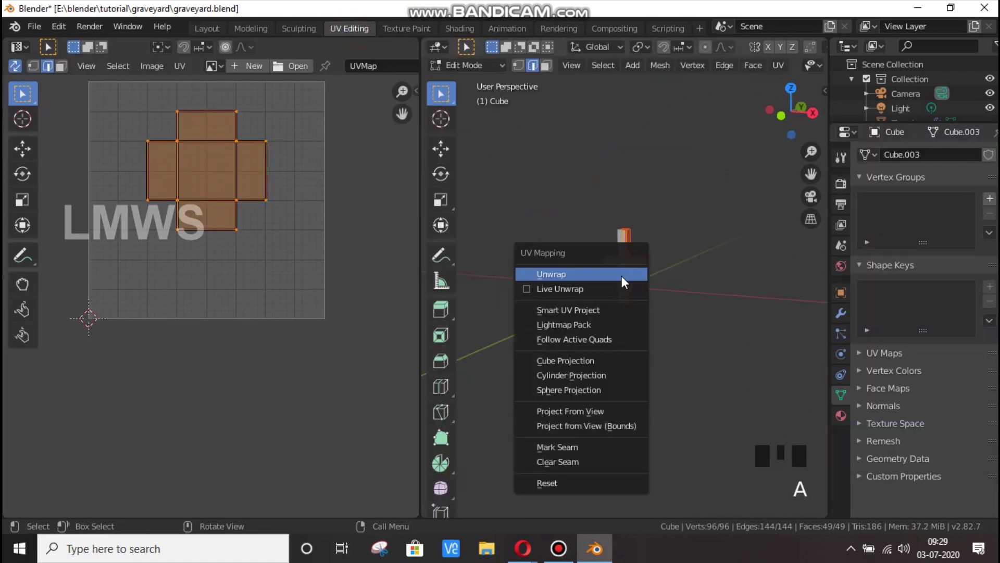
- Unwrap the selected cross mesh and deselect its islands in the UV editor
key(u)
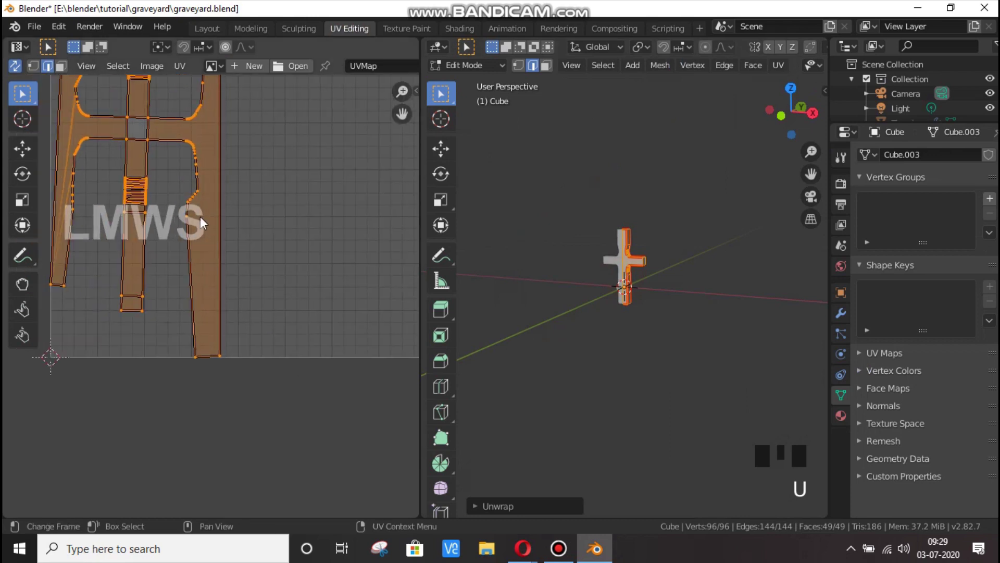
click(228, 346)
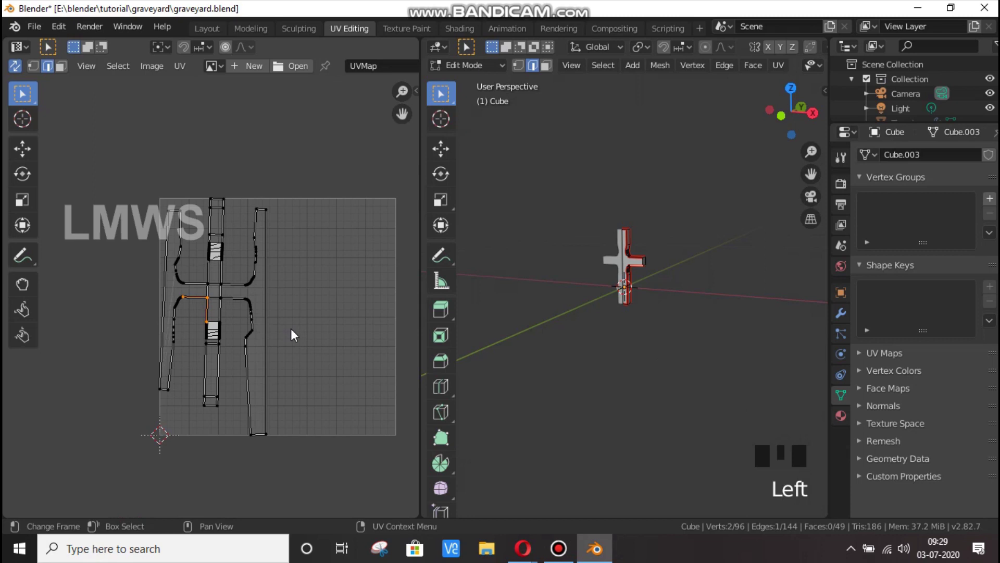
key(n)
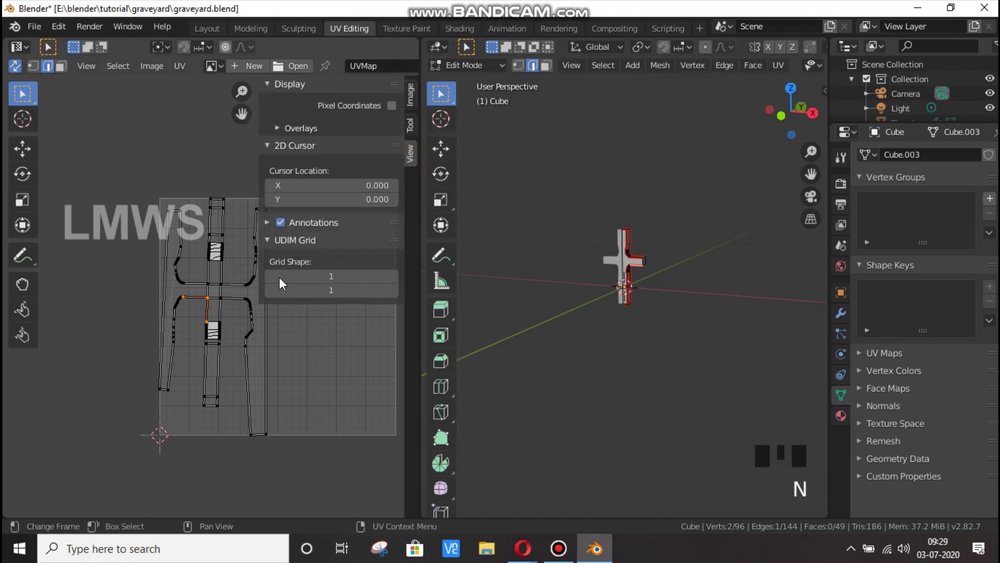
click(330, 346)
key(n)
scroll(up, 3)
- Apply the Mirror modifier in Object Mode, then unwrap the whole mirrored cross
key(Tab)
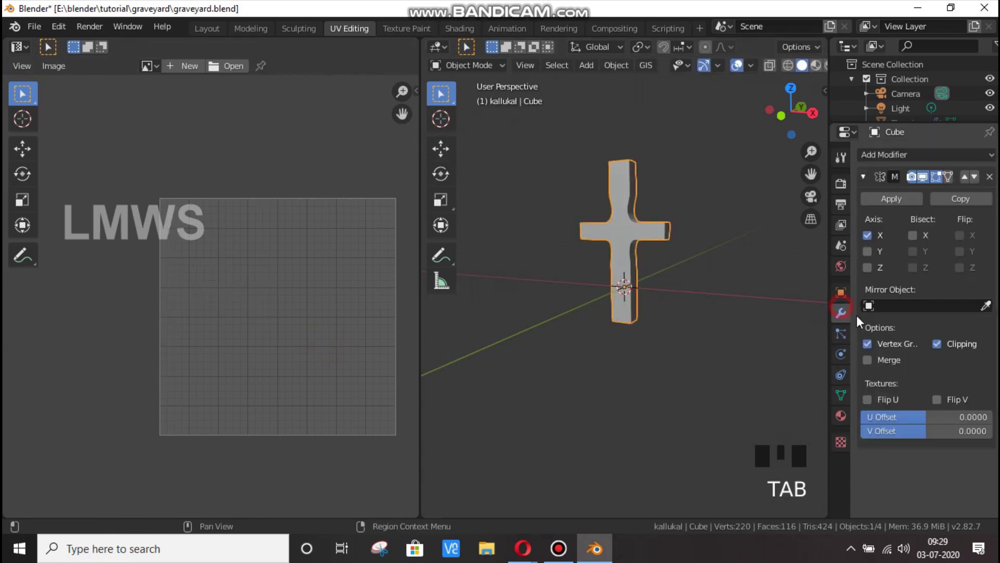
drag(906, 203, 646, 237)
key(Tab)
key(a)
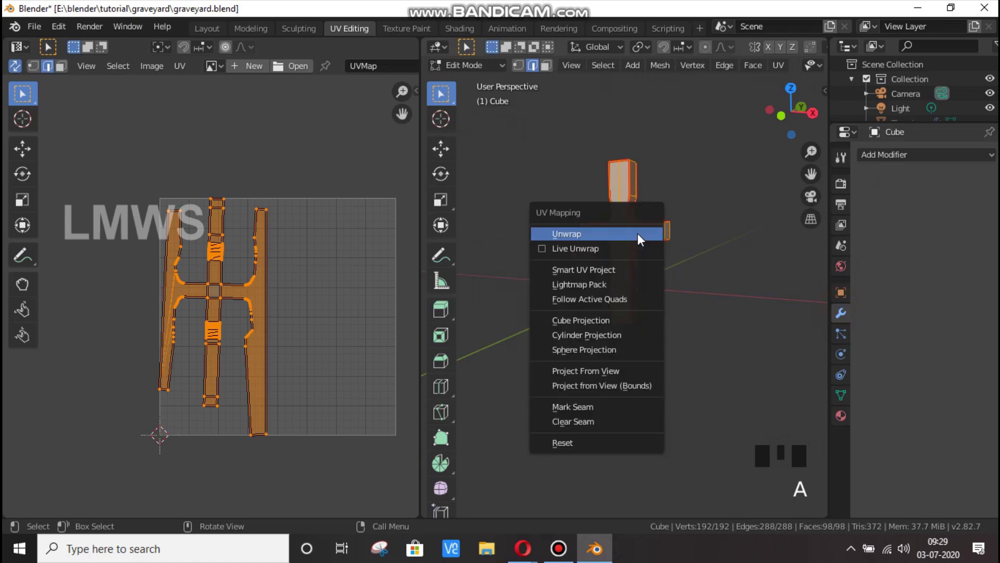
key(u)
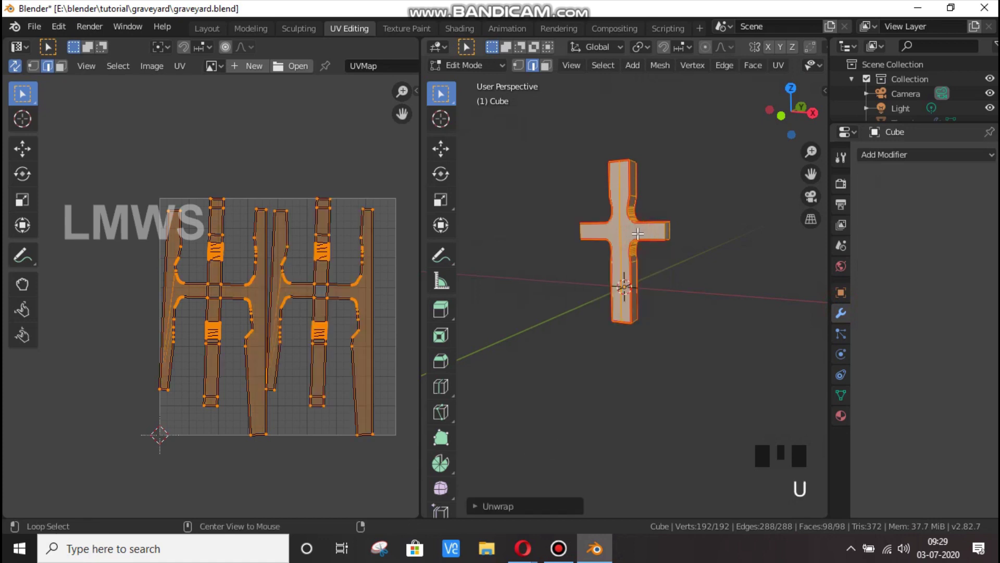
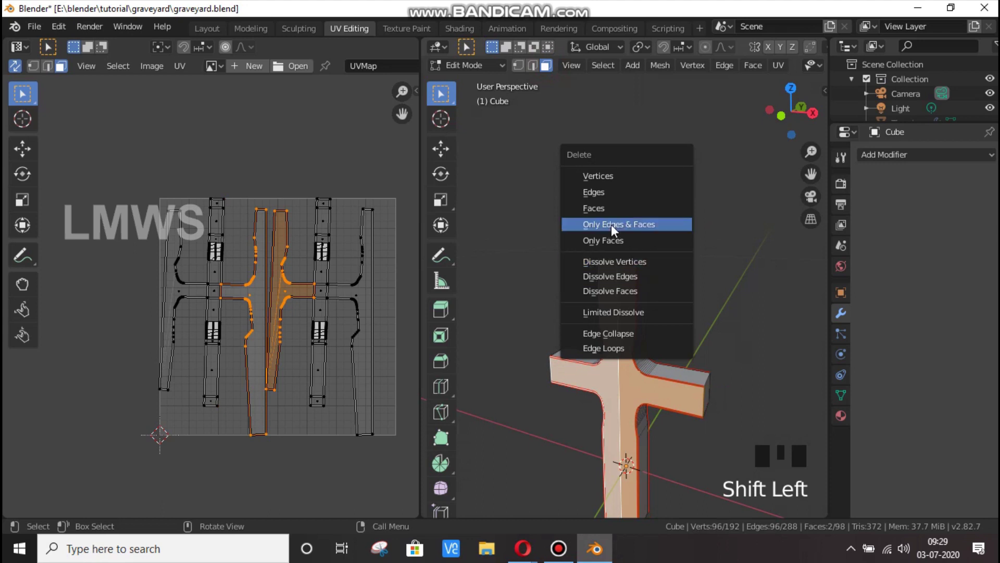
- Delete Only Edges & Faces on the selection, then re-unwrap the remaining cross faces
key(x)
scroll(up, 3)
scroll(down, 3)
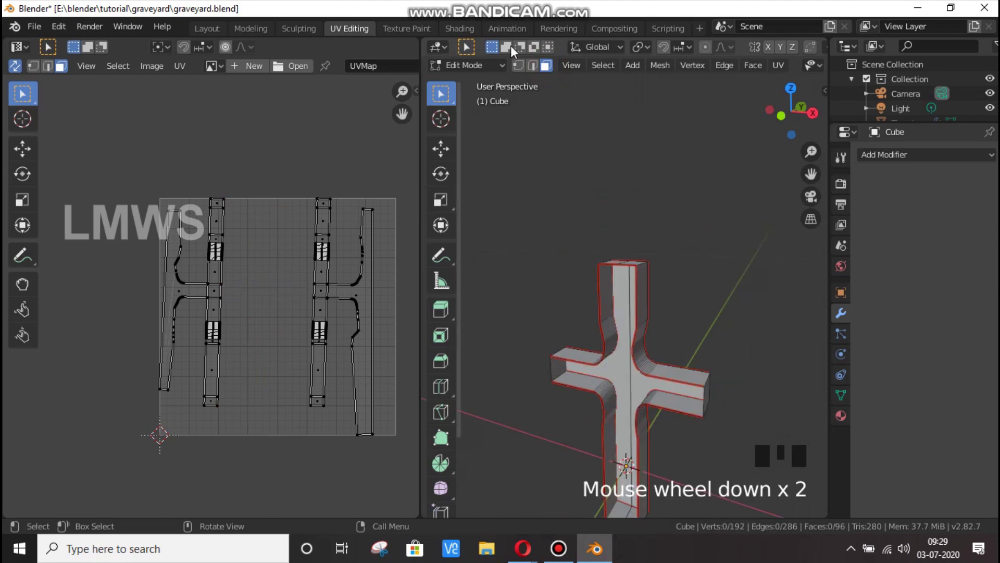
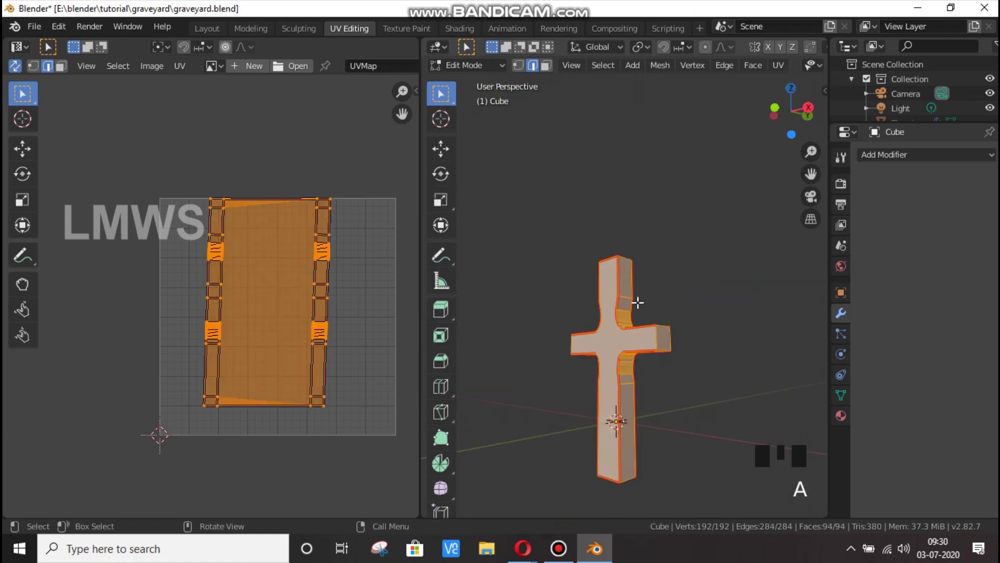
key(u)
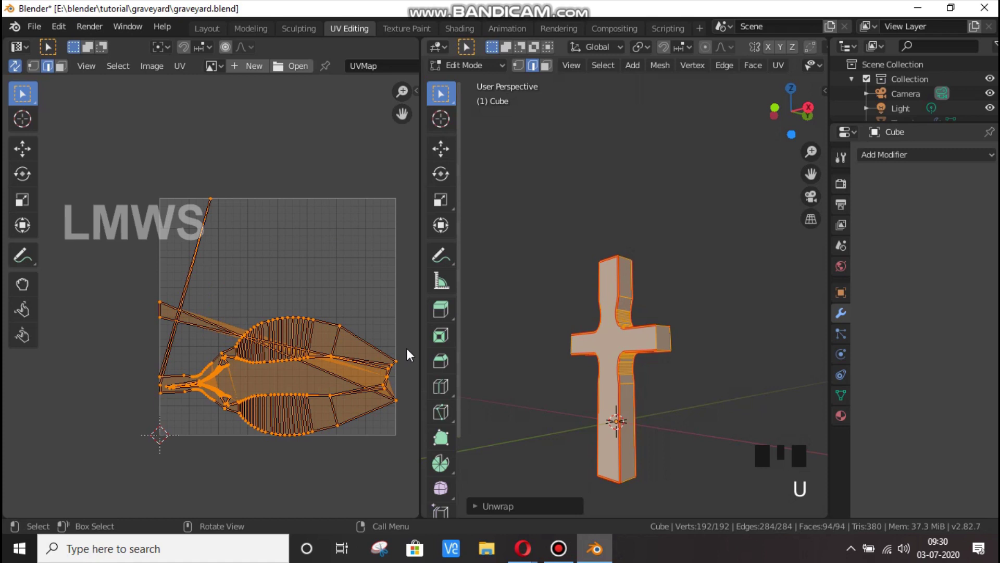